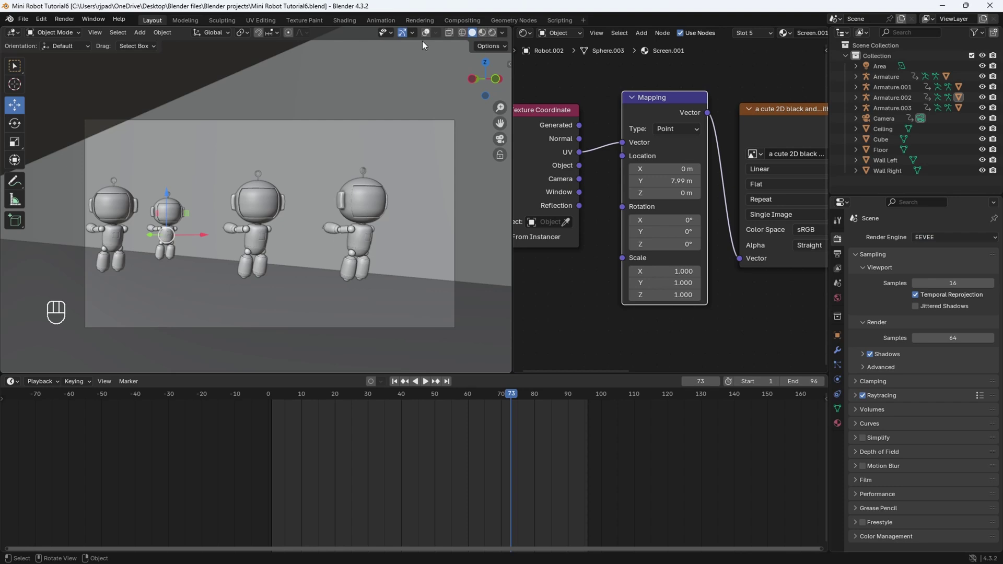
# - Select the small rear robot, leave camera view and orbit to bring the robots back into view
pyautogui.click(429, 35)
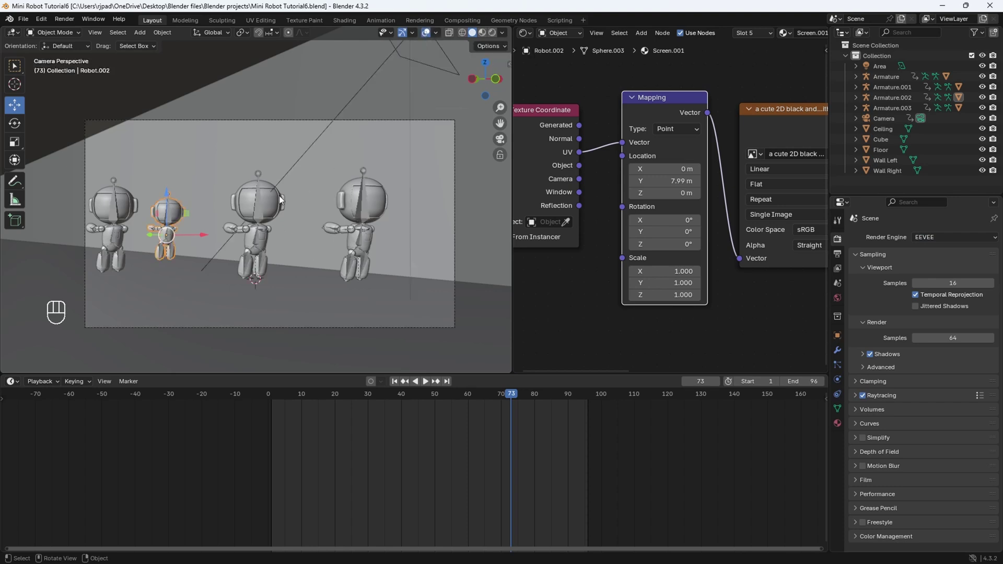
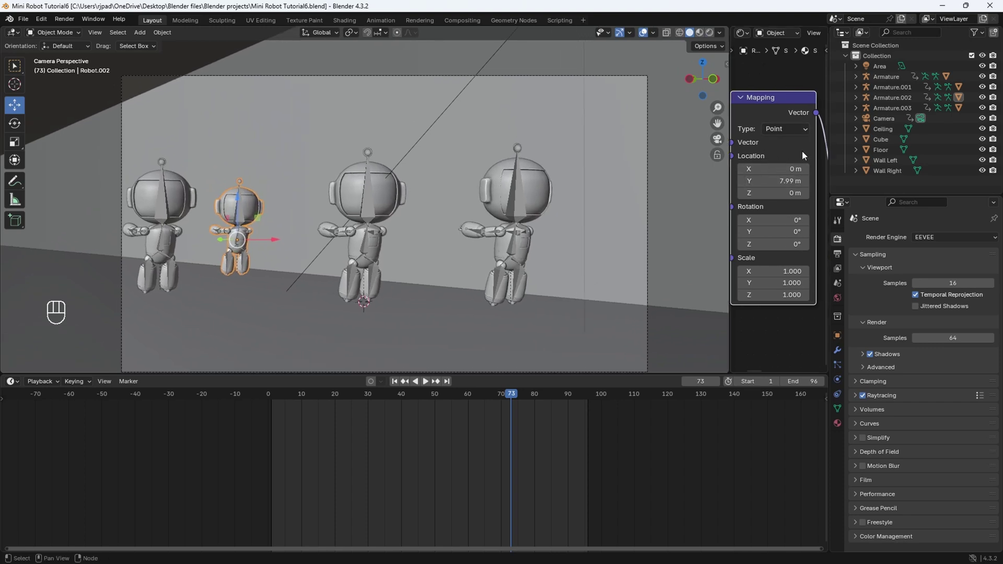
pyautogui.click(378, 225)
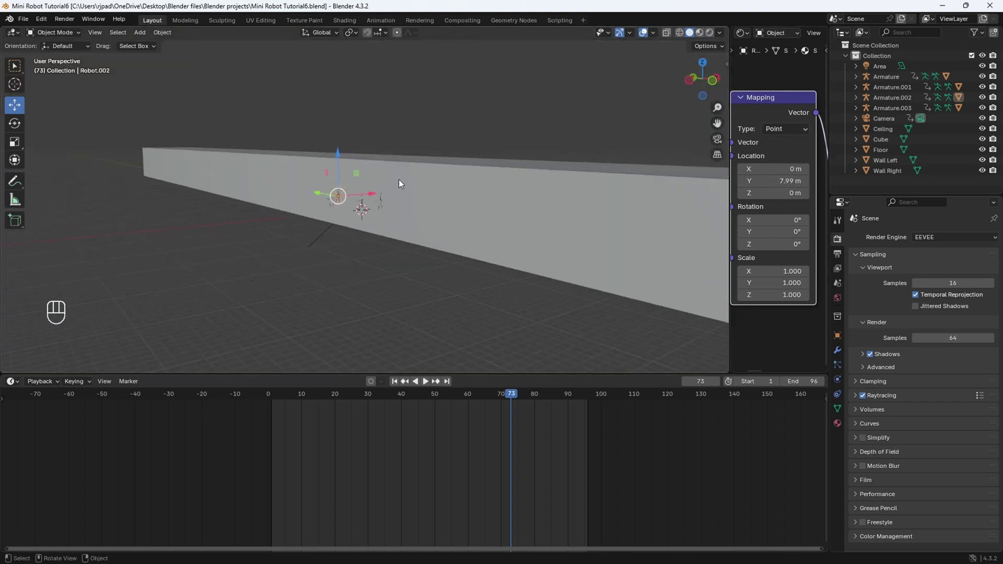
pyautogui.click(431, 87)
pyautogui.click(426, 143)
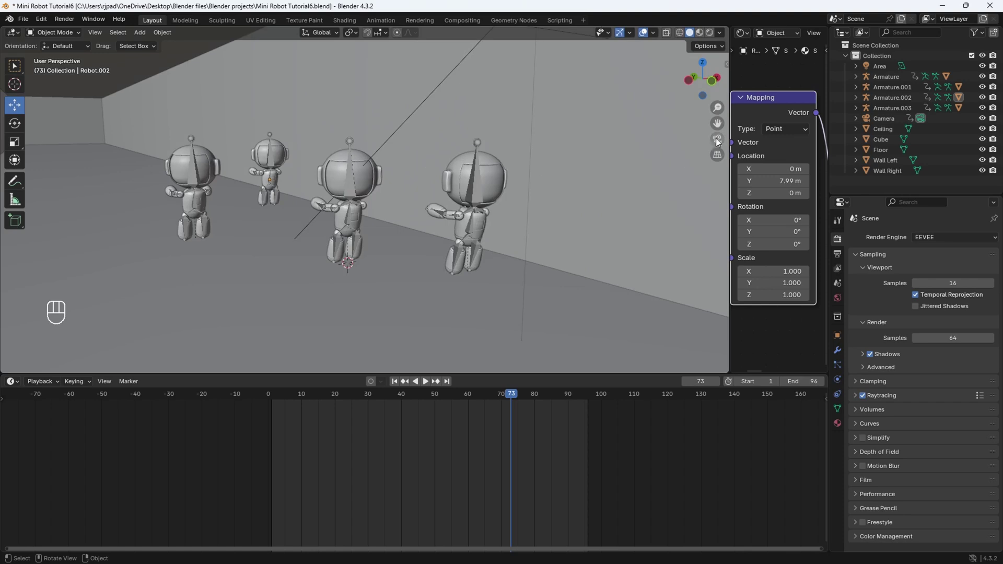
# - Return to camera view in Rendered shading and rewind the timeline to frame 1
pyautogui.click(719, 142)
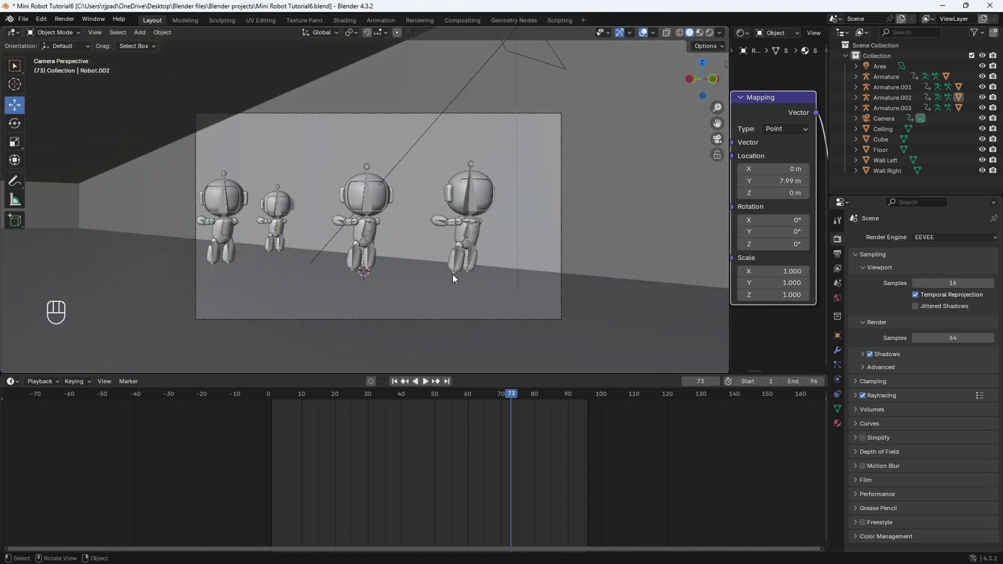
pyautogui.press('z')
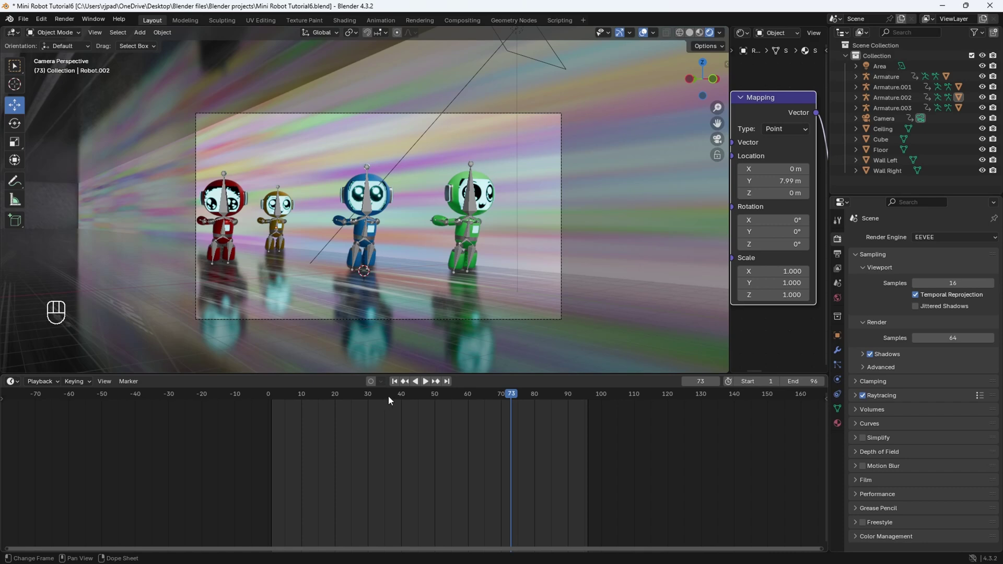
pyautogui.moveTo(381, 400); pyautogui.dragTo(275, 403)
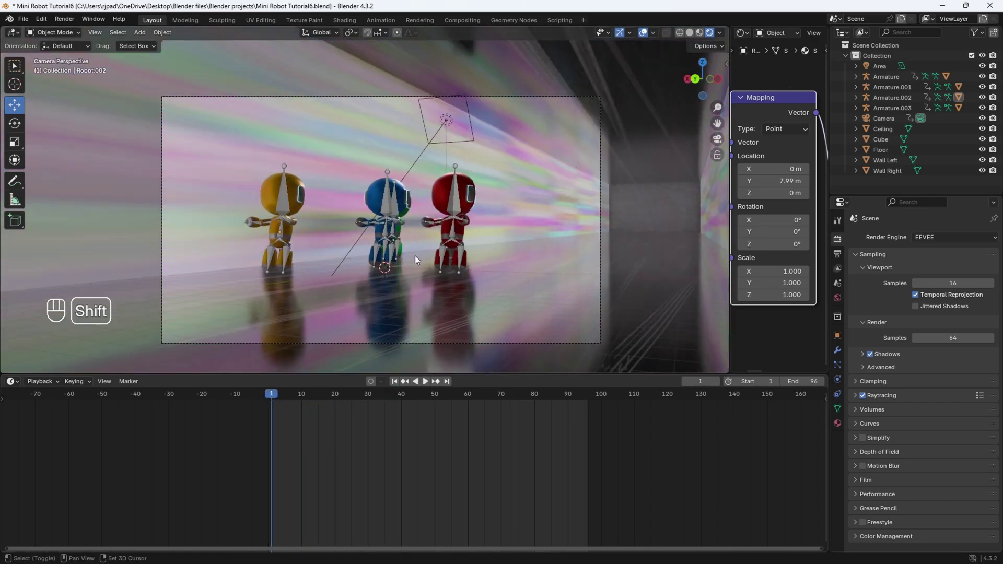
pyautogui.click(417, 242)
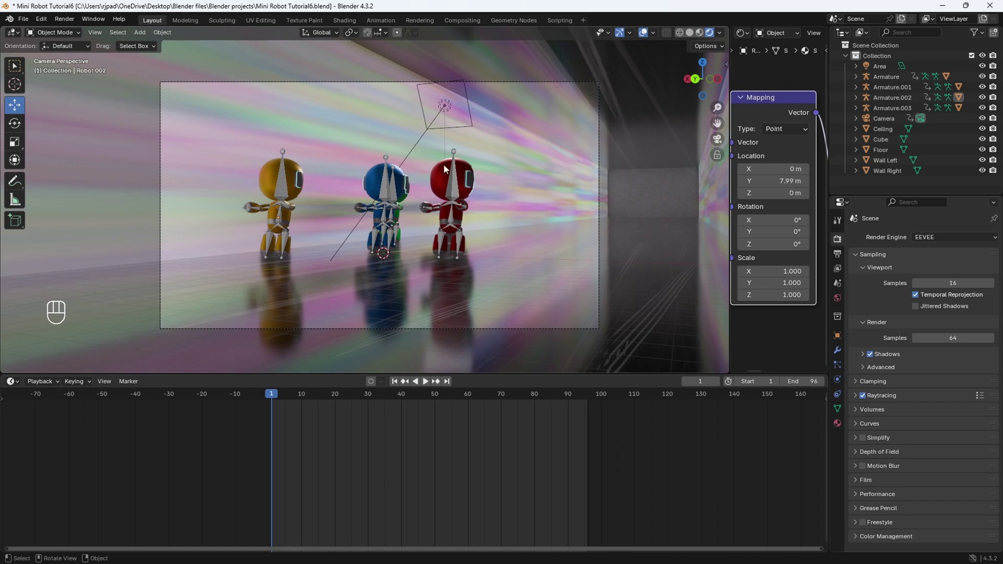
# - Add a second area light above the robots, rotate it toward them, and play the animation
pyautogui.click(409, 250)
pyautogui.press('shift+a')
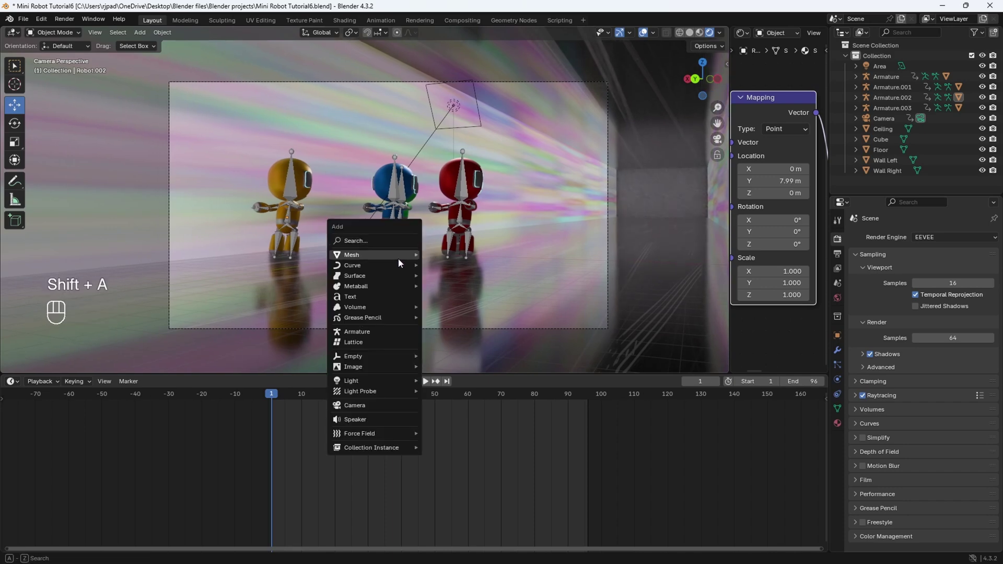
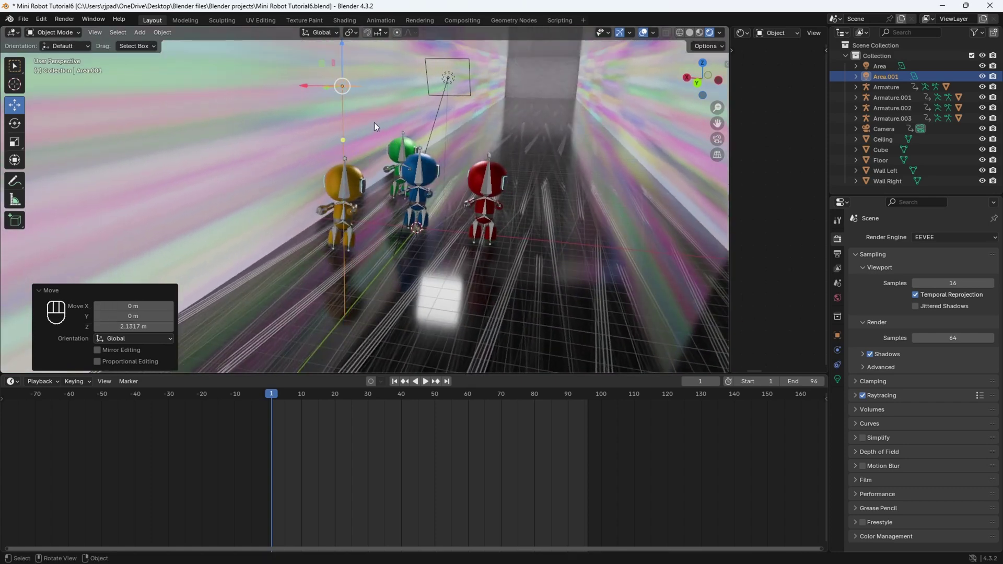
pyautogui.click(374, 143)
pyautogui.middleClick(388, 166)
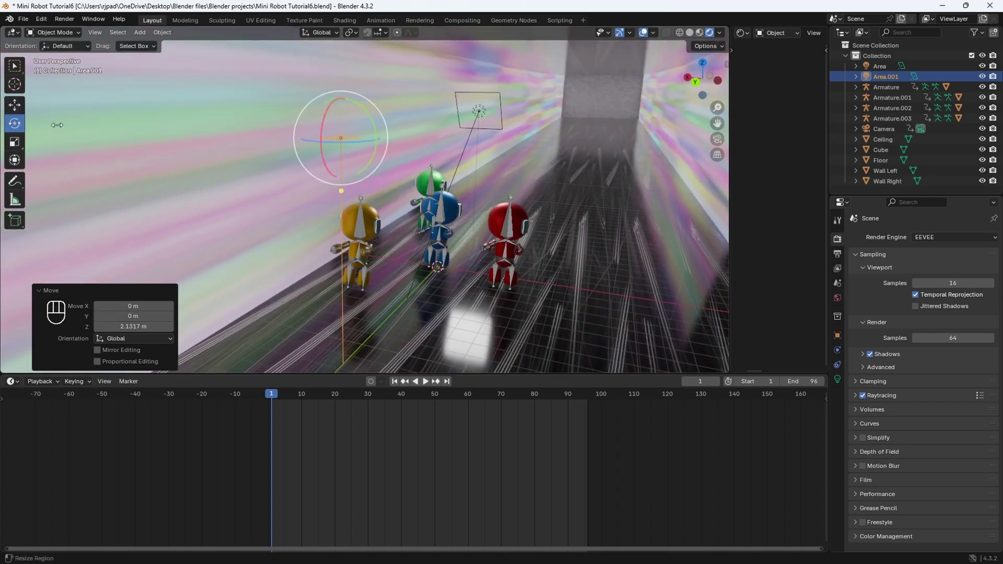
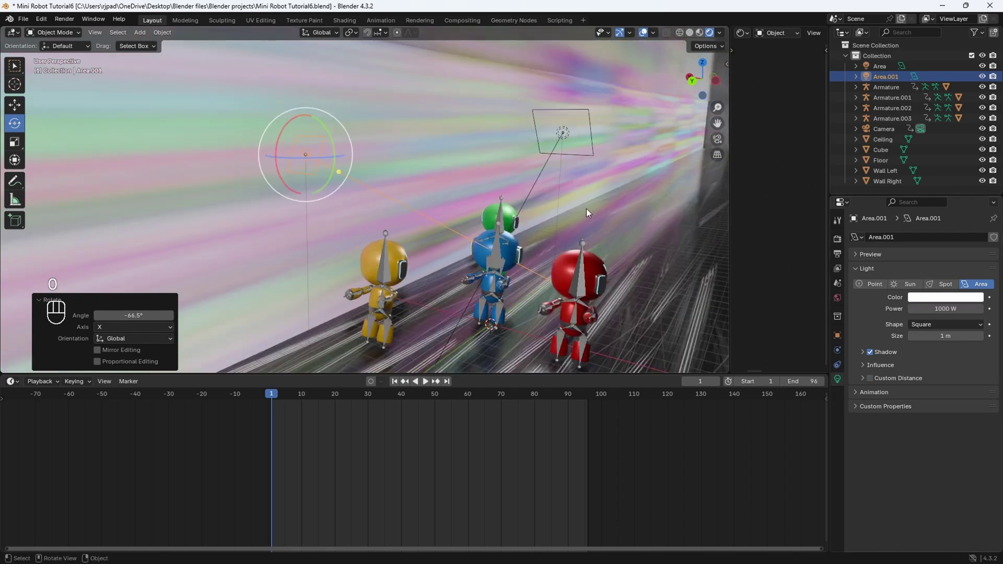
pyautogui.middleClick(722, 140)
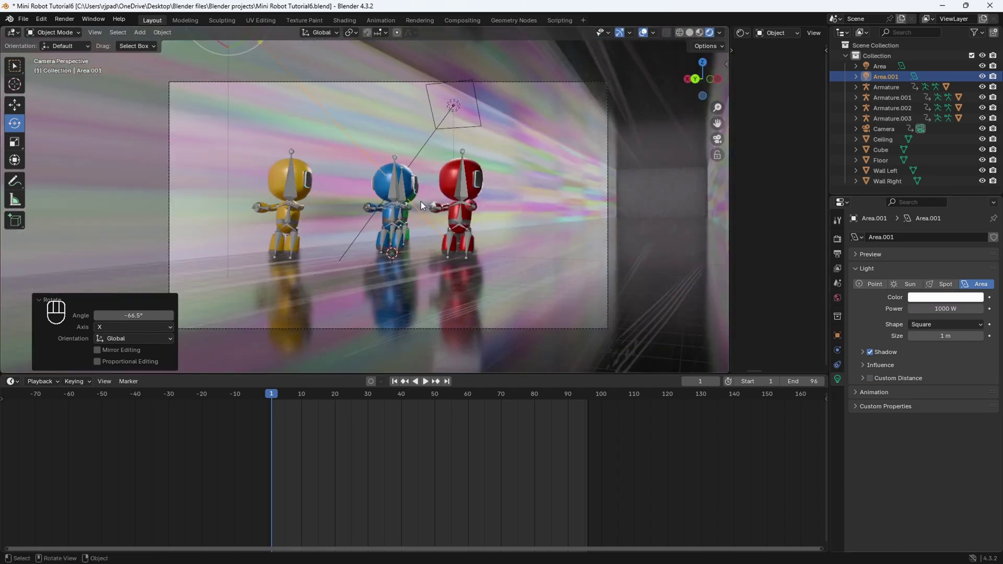
pyautogui.press('space')
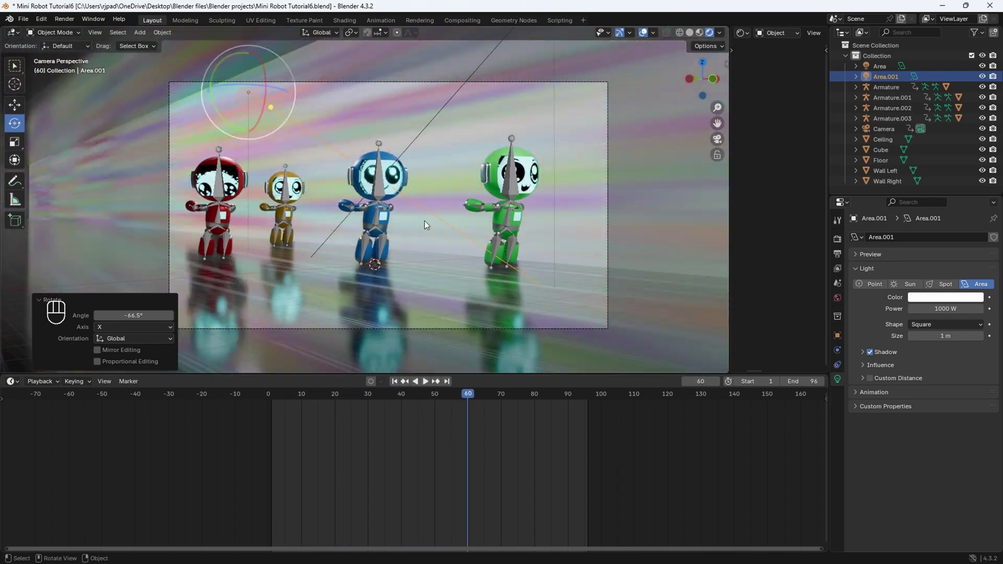
# - Switch the viewport to Solid shading before rendering frame 75
pyautogui.press('z')
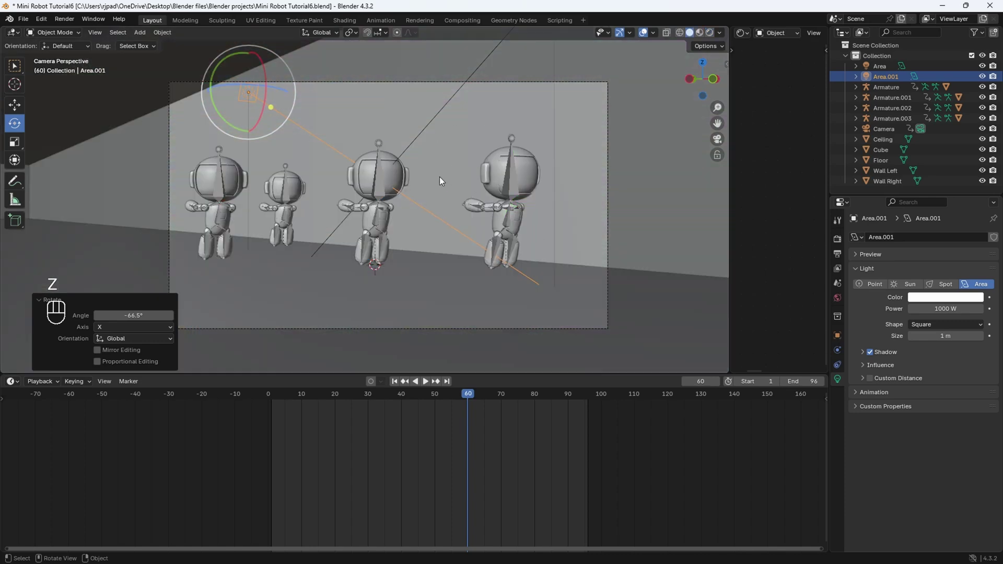
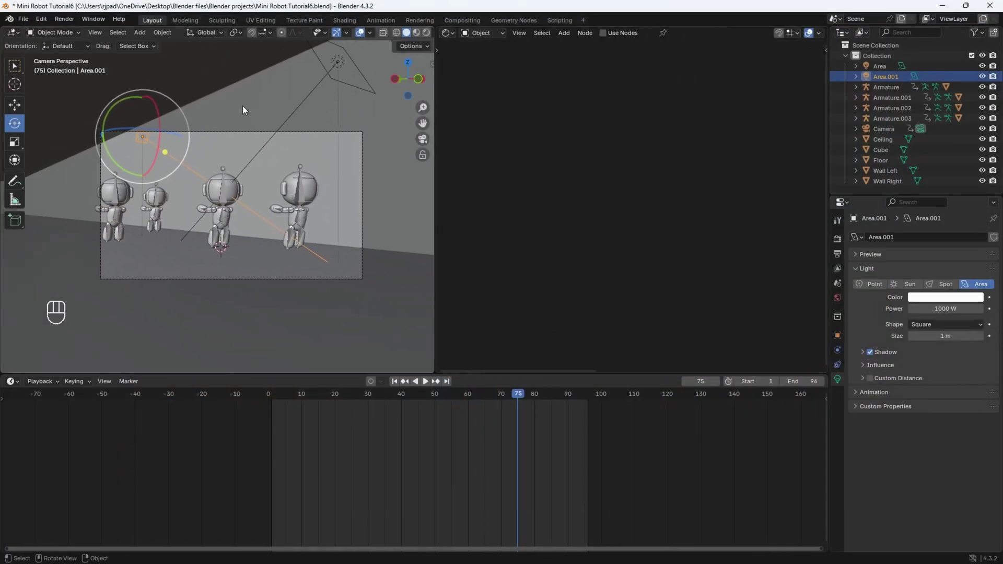
# - Fit all of the Wall Lights material nodes into the node editor view
pyautogui.press('Home')
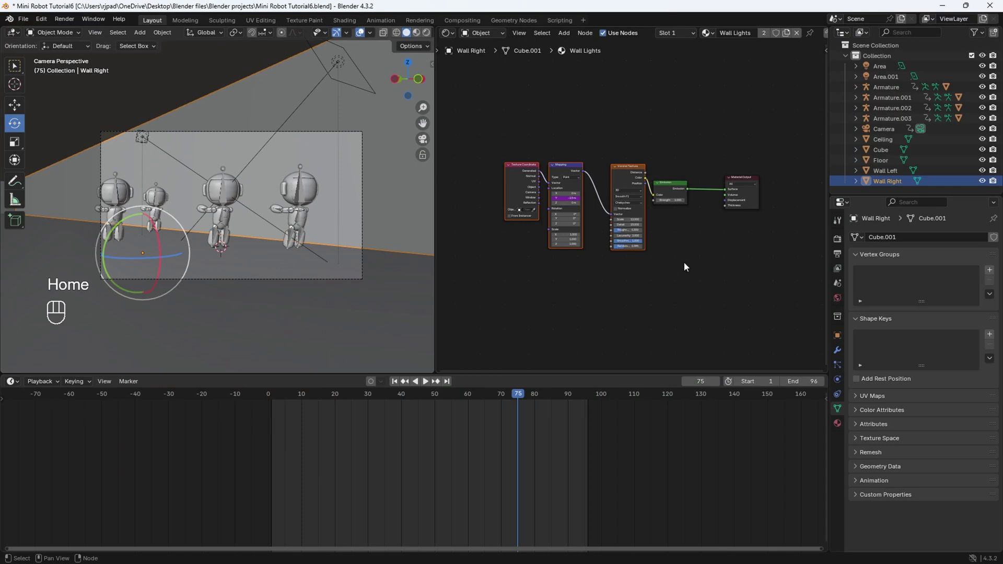
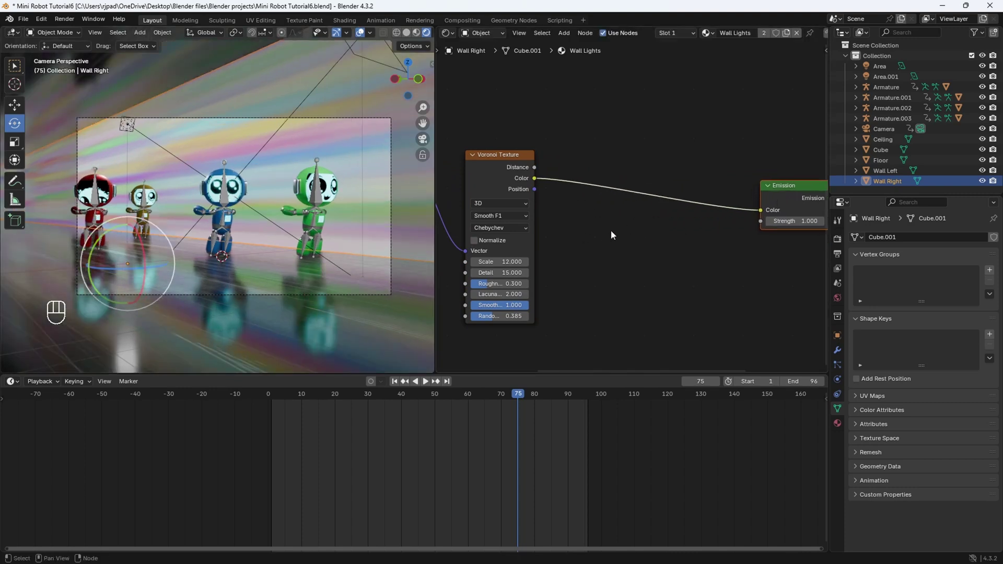
# - Insert a Hue/Saturation/Value node (Saturation 1.5) before Emission and set Emission Strength to 1.5
pyautogui.press('shift+a')
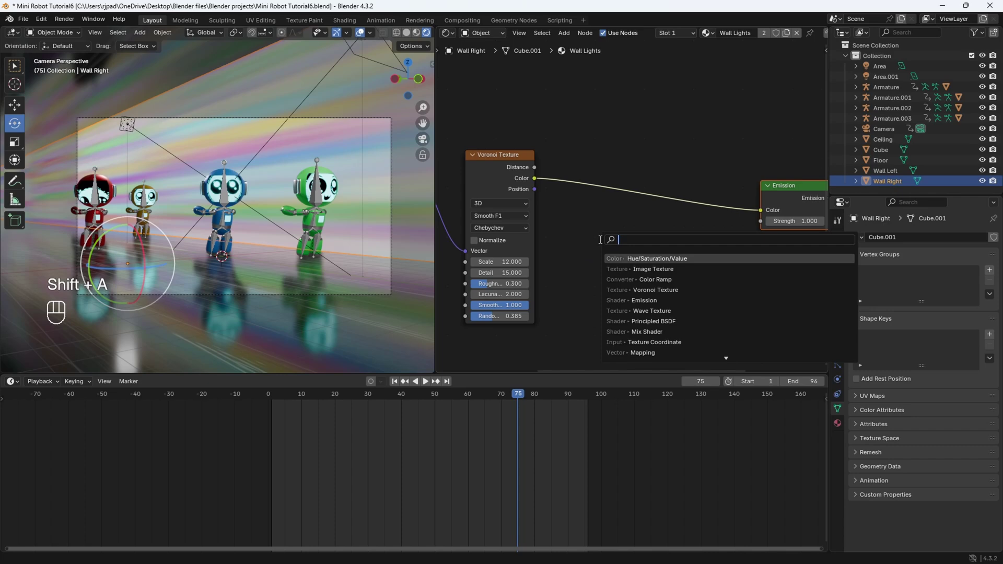
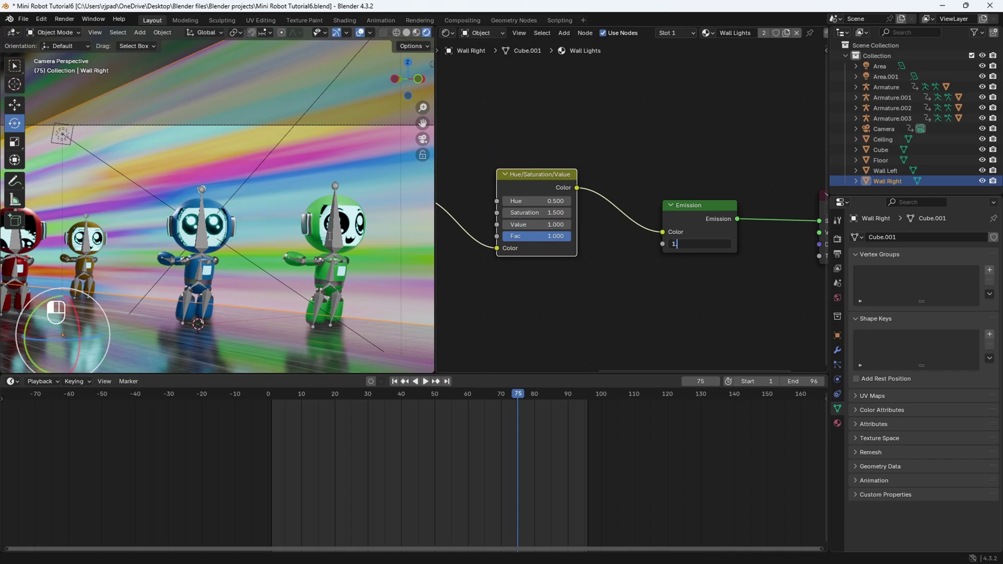
pyautogui.moveTo(242, 241); pyautogui.dragTo(278, 199)
pyautogui.click(320, 198)
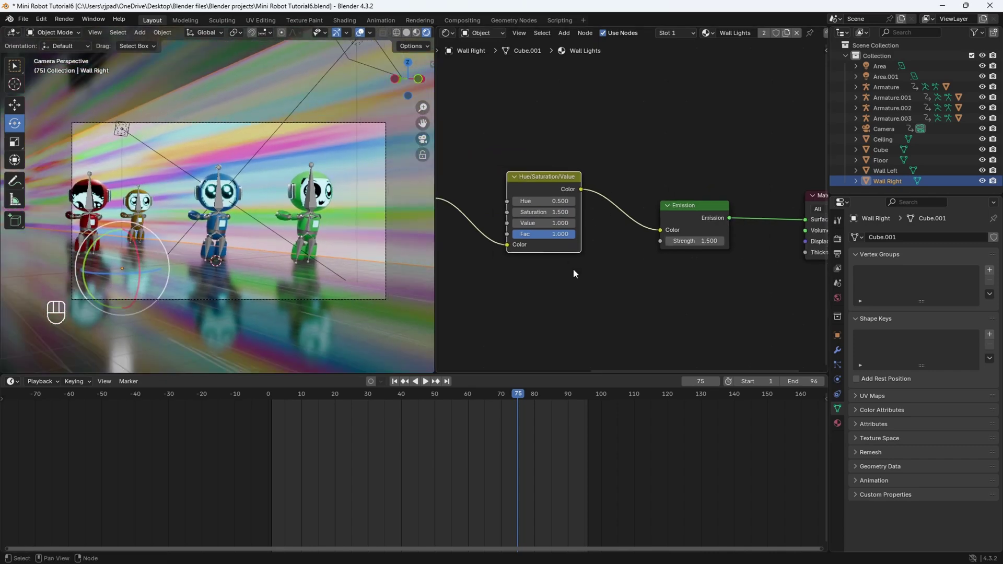
pyautogui.click(578, 266)
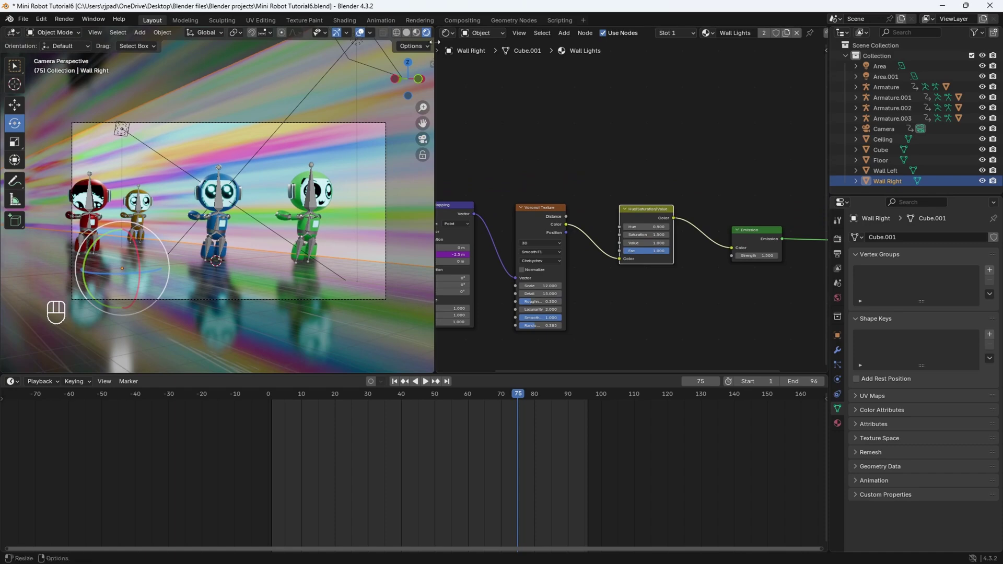
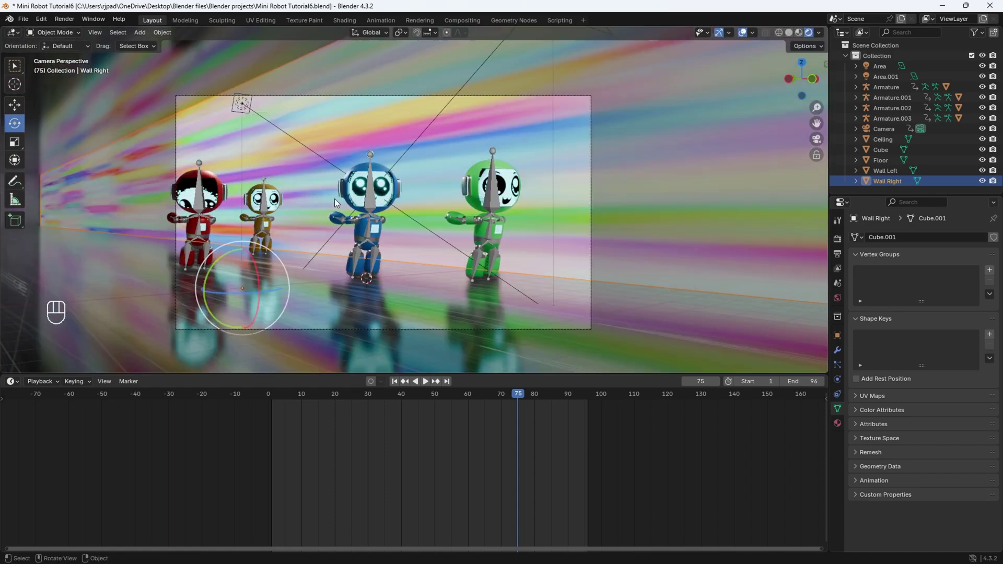
# - Choose the Select Box tool and show the scene's EEVEE render properties
pyautogui.click(18, 71)
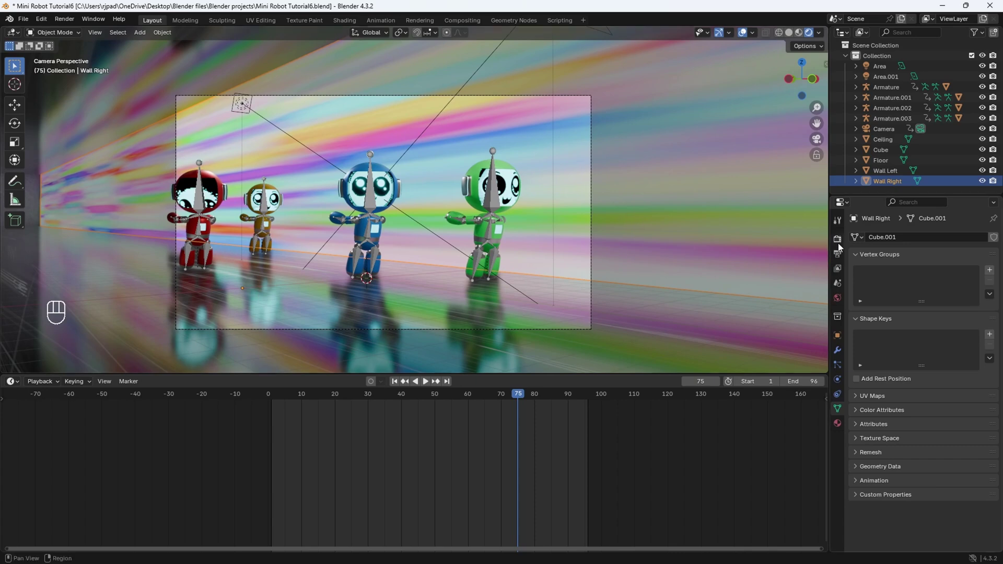
pyautogui.click(842, 242)
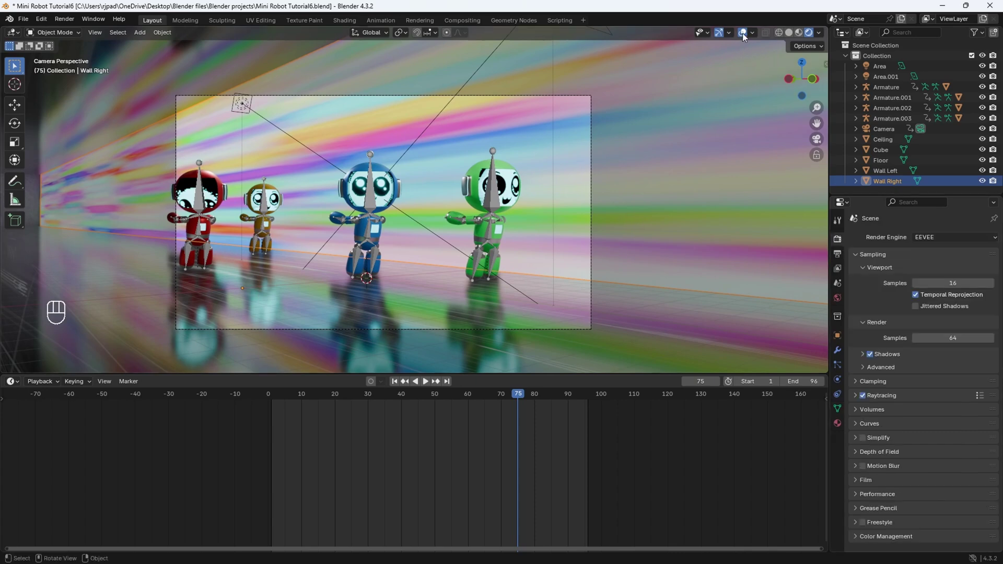
# - Hide viewport overlays and enable Motion Blur and High Quality Normals for the render
pyautogui.click(746, 36)
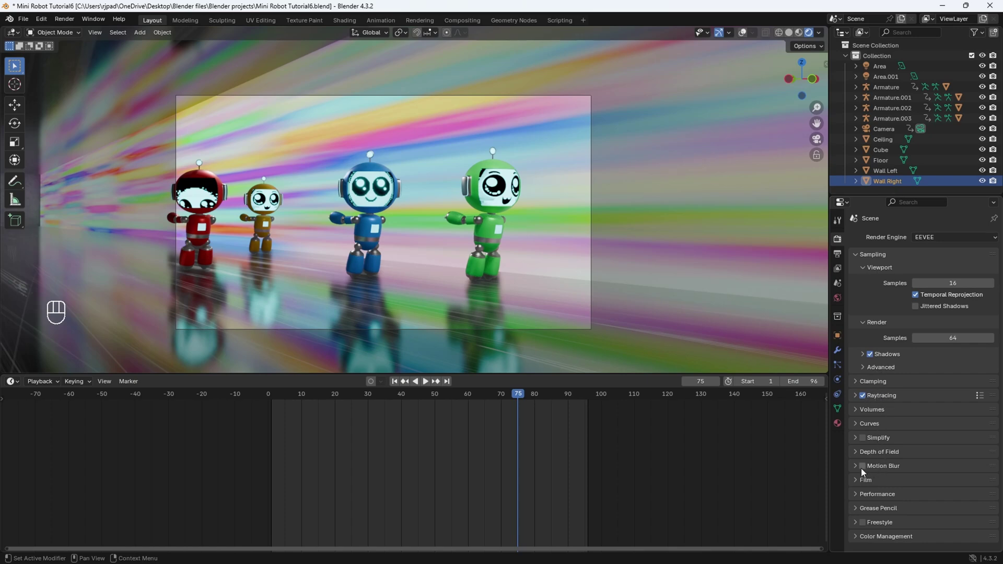
pyautogui.click(868, 471)
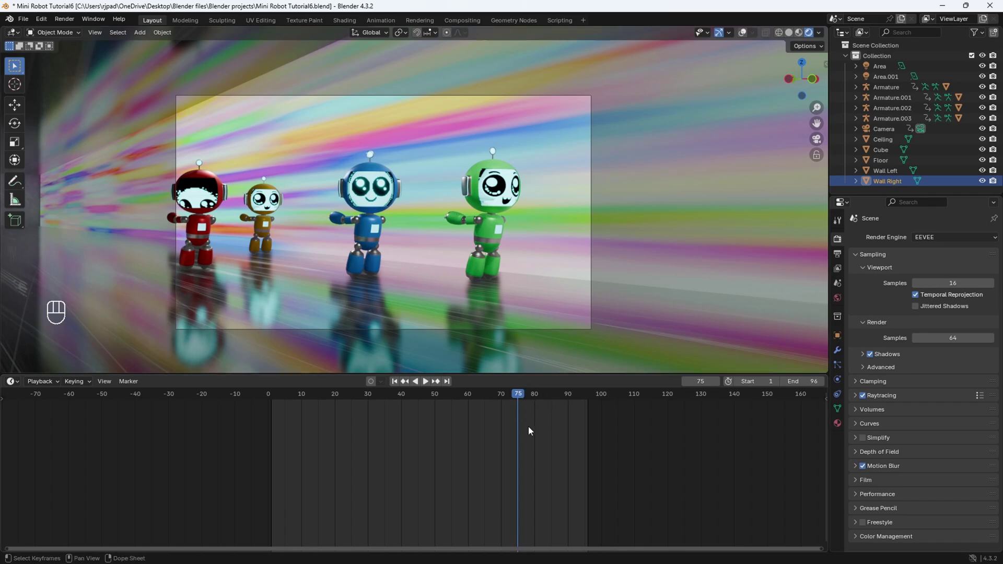
pyautogui.click(884, 498)
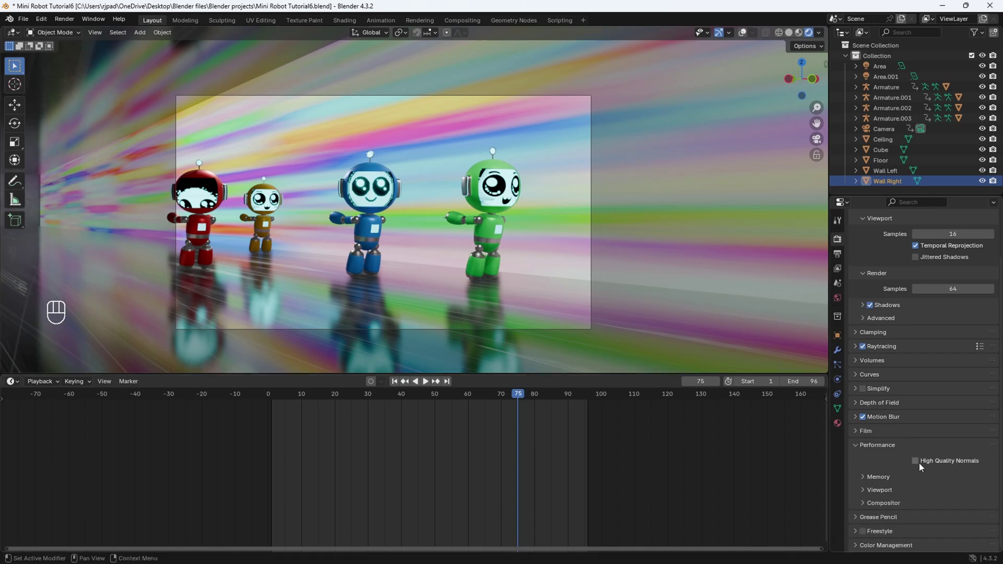
pyautogui.click(920, 463)
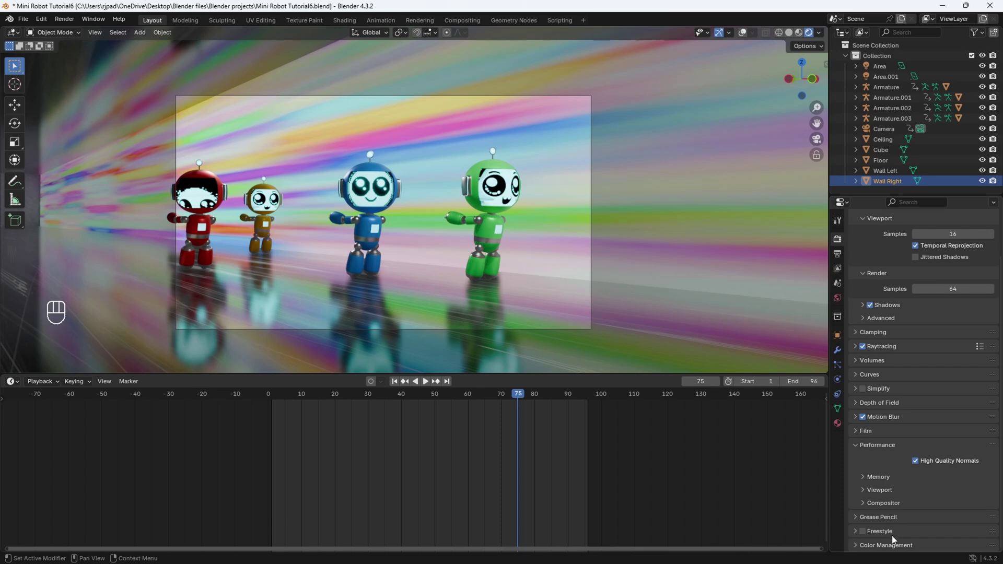
# - Try Standard and Filmic, then settle on AgX view transform with the High Contrast look
pyautogui.click(887, 546)
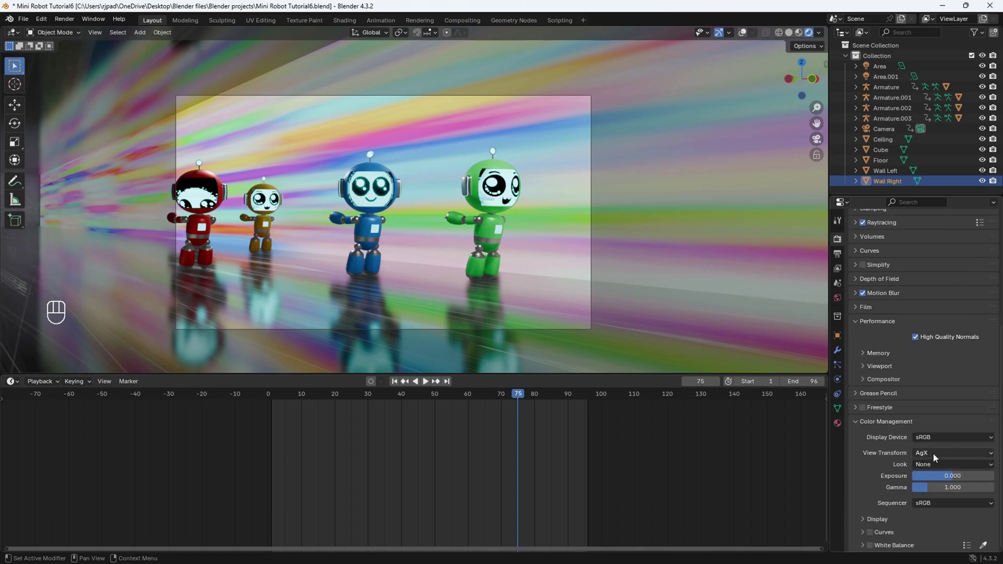
pyautogui.click(929, 453)
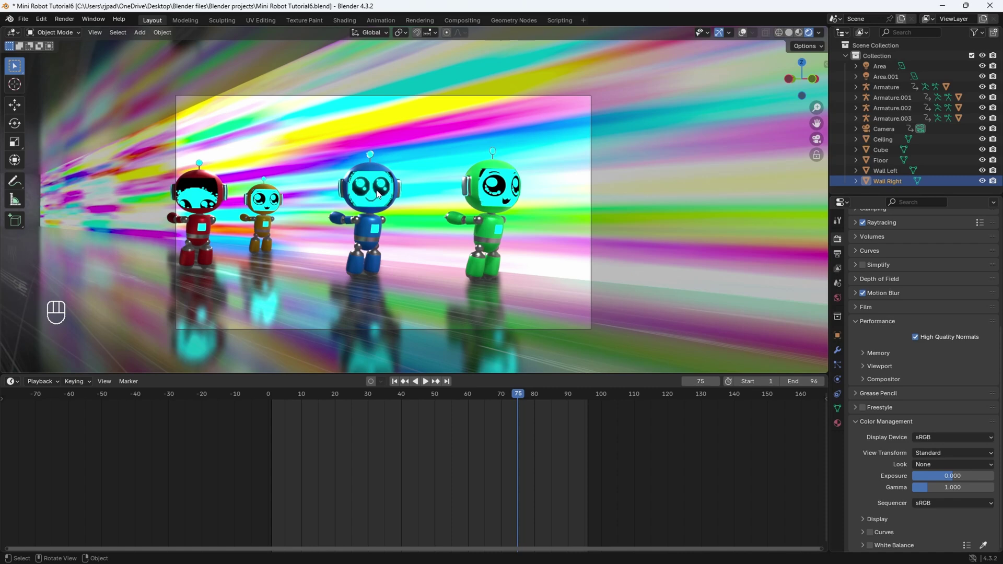
pyautogui.moveTo(947, 455); pyautogui.dragTo(945, 447)
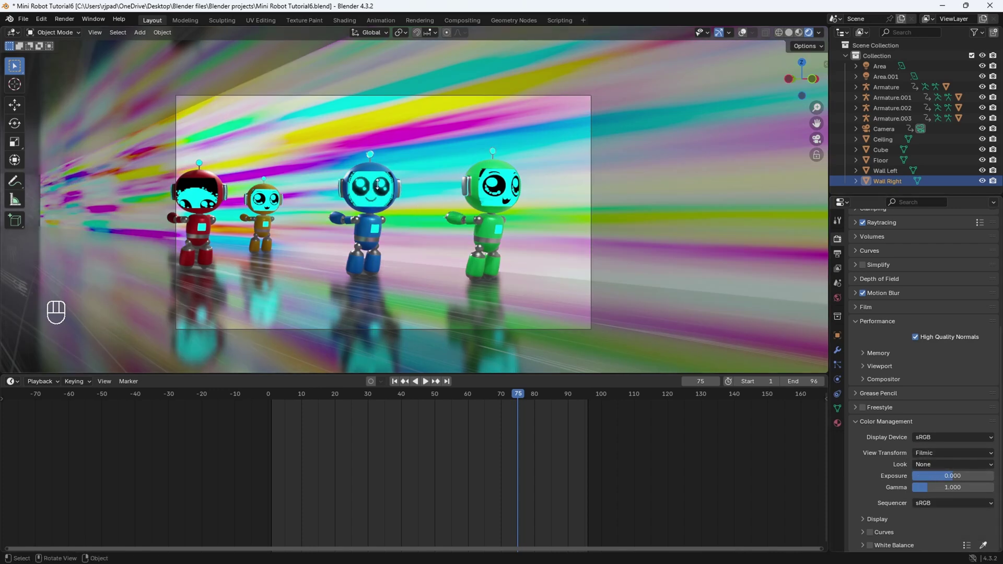
pyautogui.moveTo(939, 457); pyautogui.dragTo(929, 494)
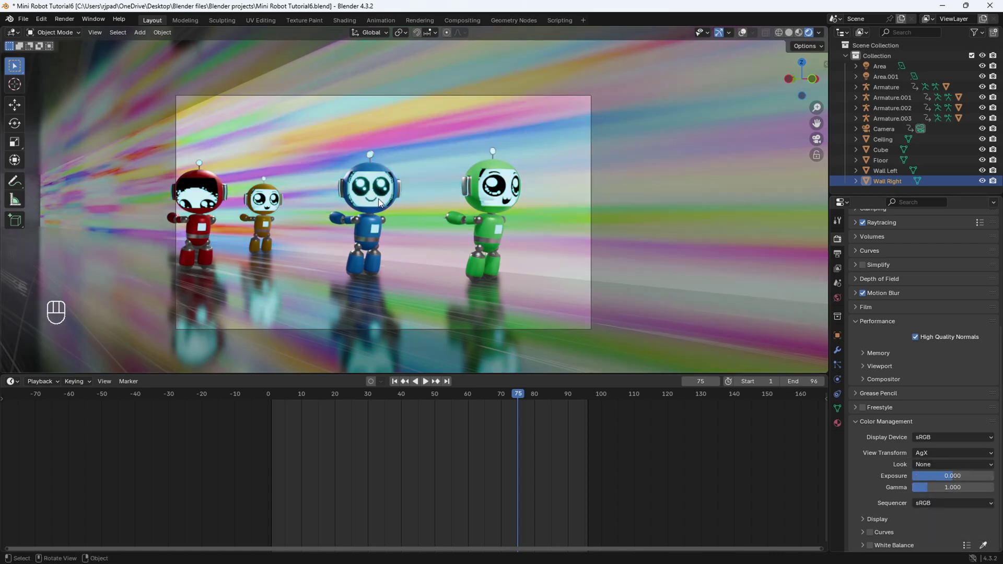
pyautogui.moveTo(937, 469); pyautogui.dragTo(922, 395)
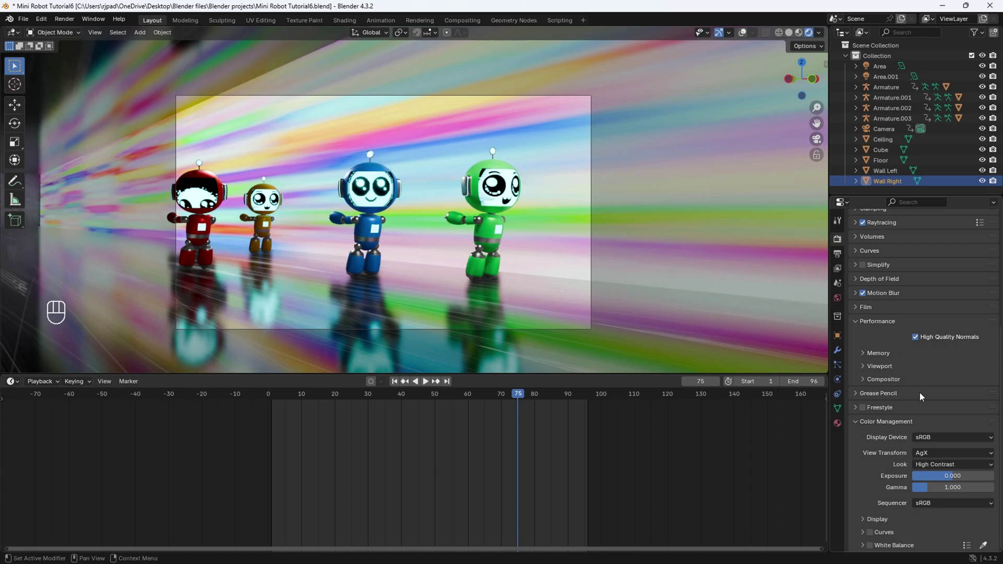
pyautogui.moveTo(934, 470); pyautogui.dragTo(625, 359)
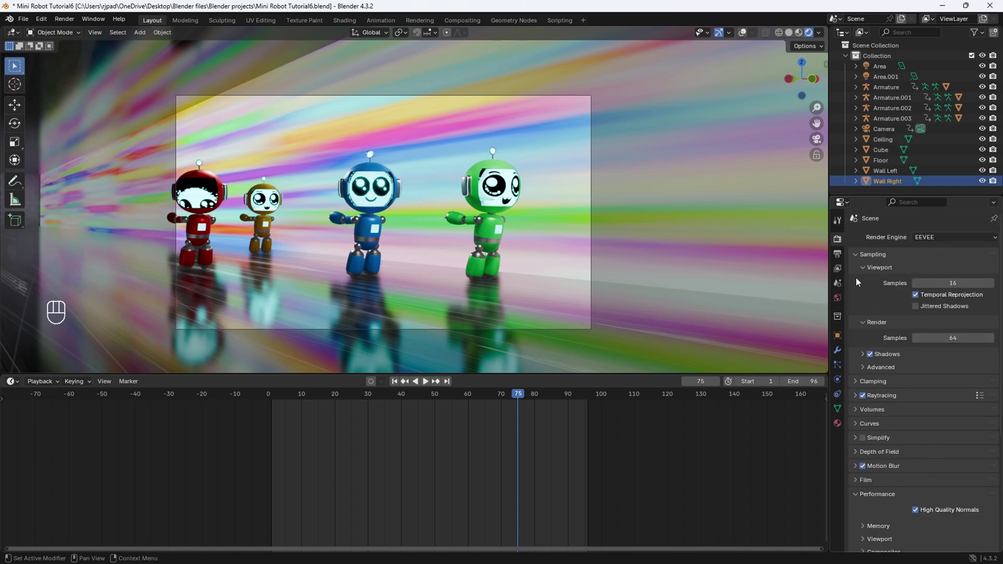
# - Set output to FFmpeg video, MPEG-4 with H.264, saved as 'Eevee First Ever Render'
pyautogui.click(841, 255)
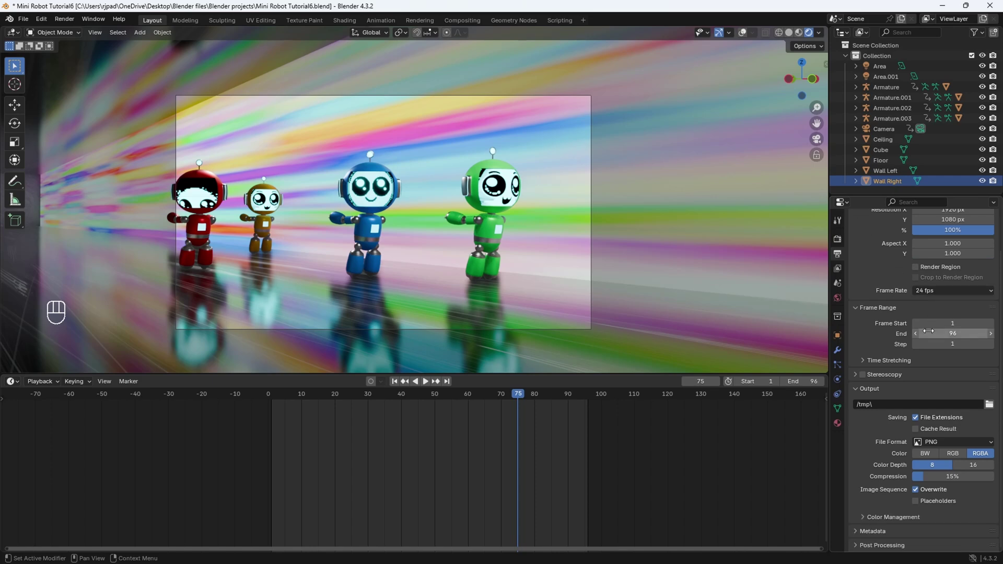
pyautogui.moveTo(940, 446); pyautogui.dragTo(947, 473)
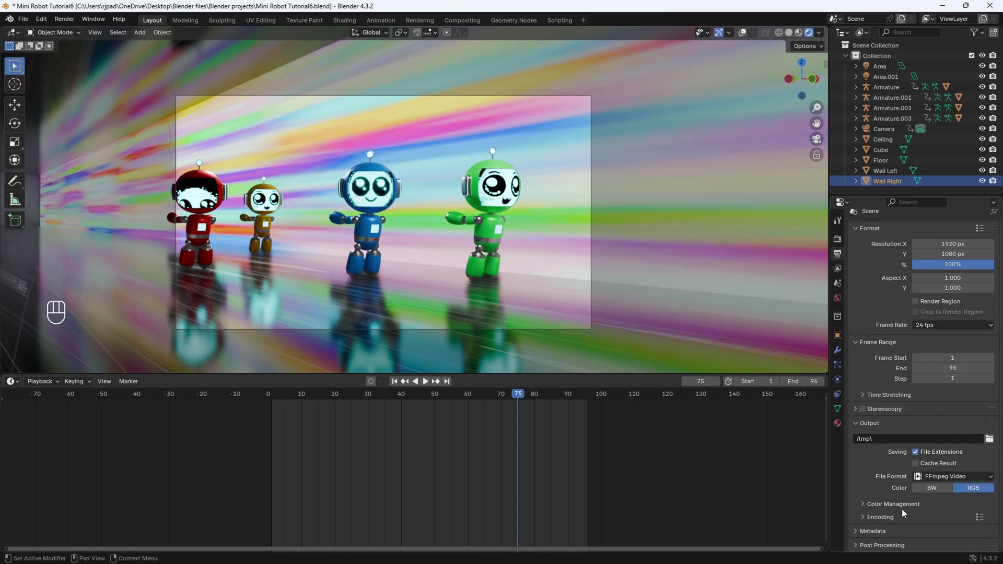
pyautogui.click(889, 518)
pyautogui.moveTo(933, 386); pyautogui.dragTo(943, 345)
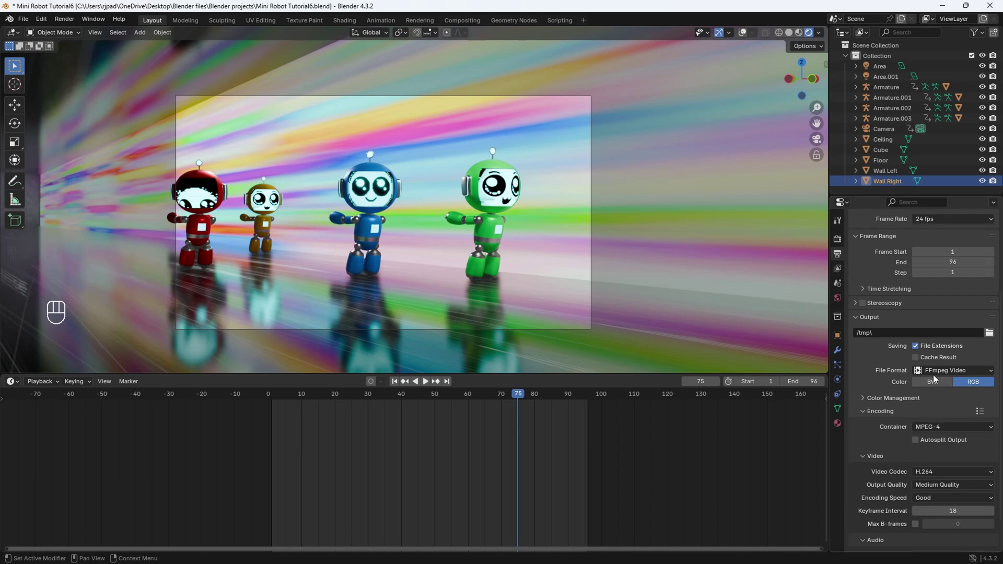
pyautogui.moveTo(936, 374); pyautogui.dragTo(949, 326)
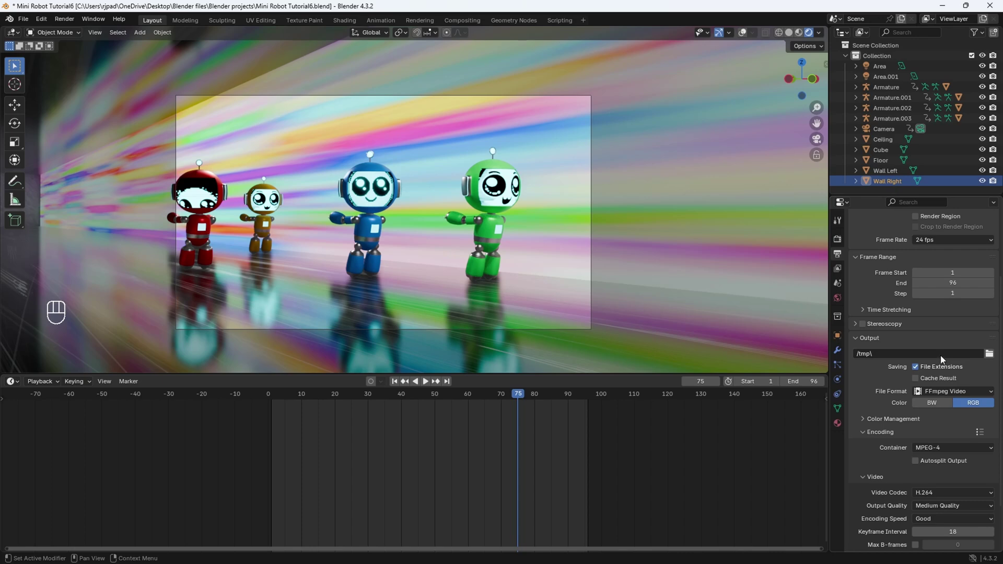
pyautogui.click(992, 356)
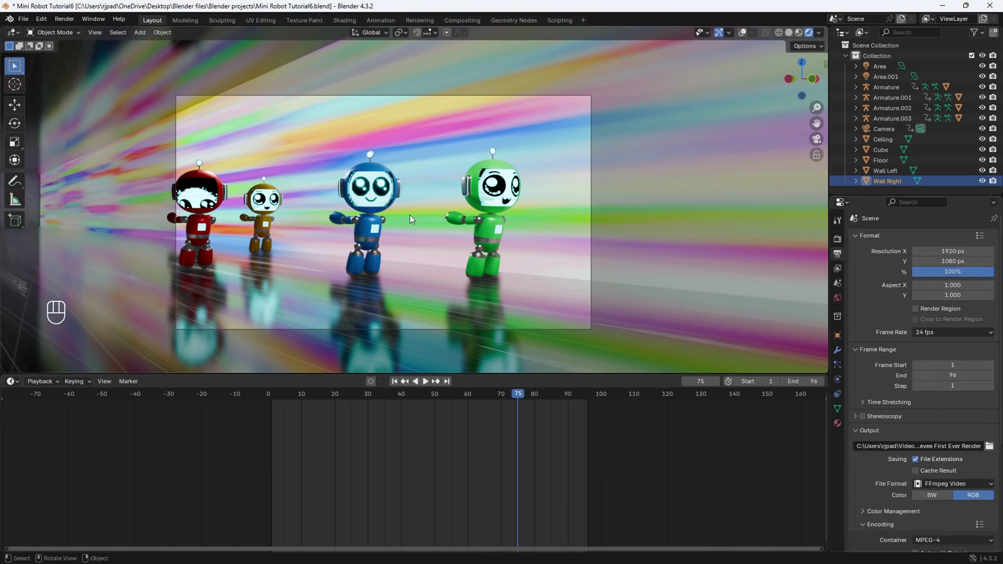
# - Show the robots in Solid shading with viewport overlays turned back on
pyautogui.press('z')
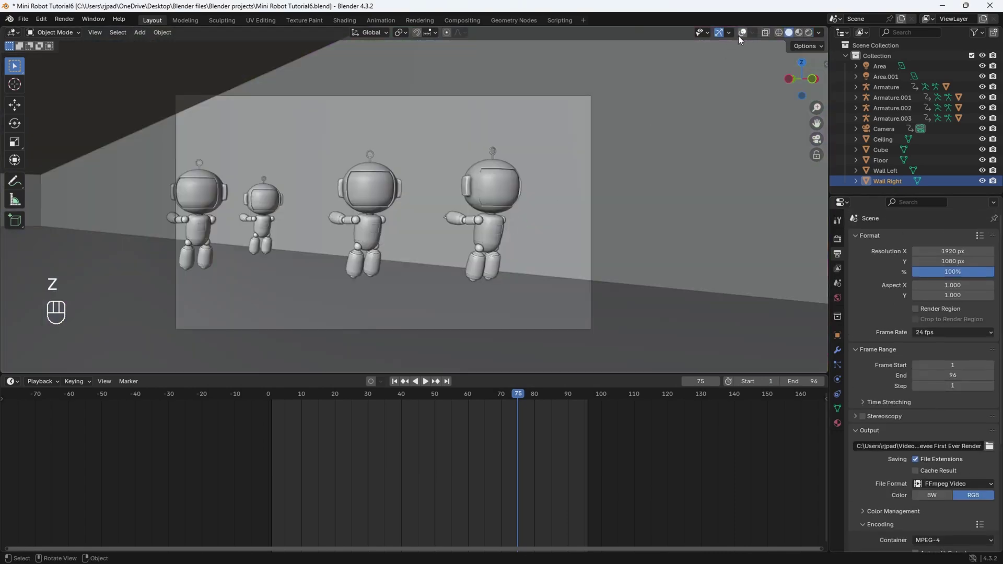
pyautogui.click(742, 38)
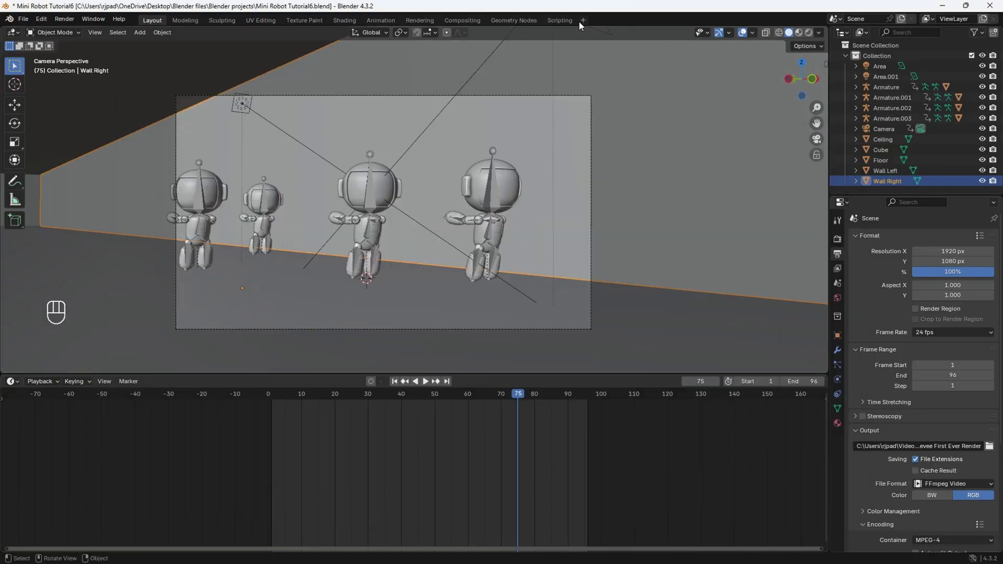
# - Add a Video Editing workspace to review the rendered Eevee First Ever Render MP4
pyautogui.click(585, 20)
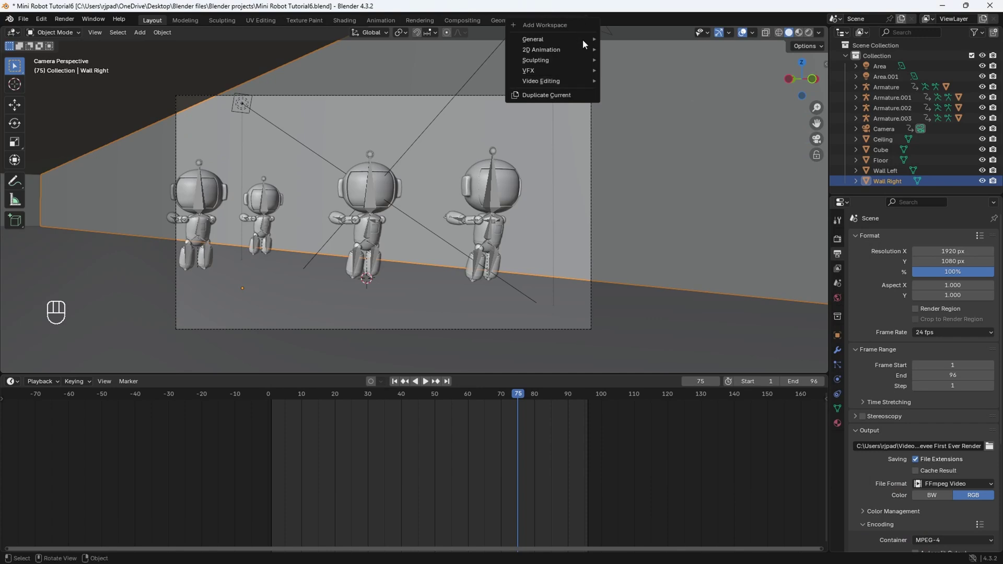
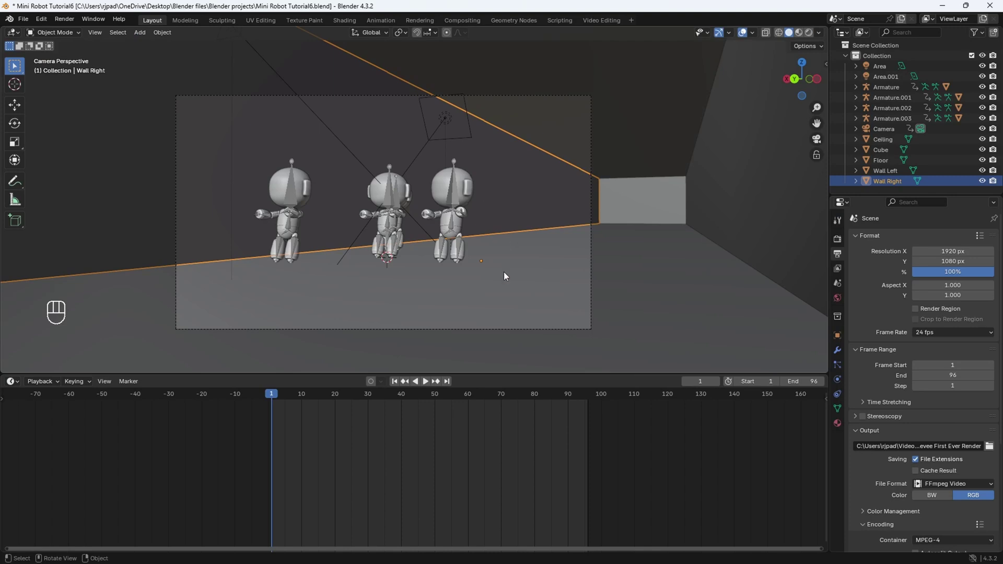
# - Switch the render engine from EEVEE to Cycles with GPU Compute as the device
pyautogui.click(840, 246)
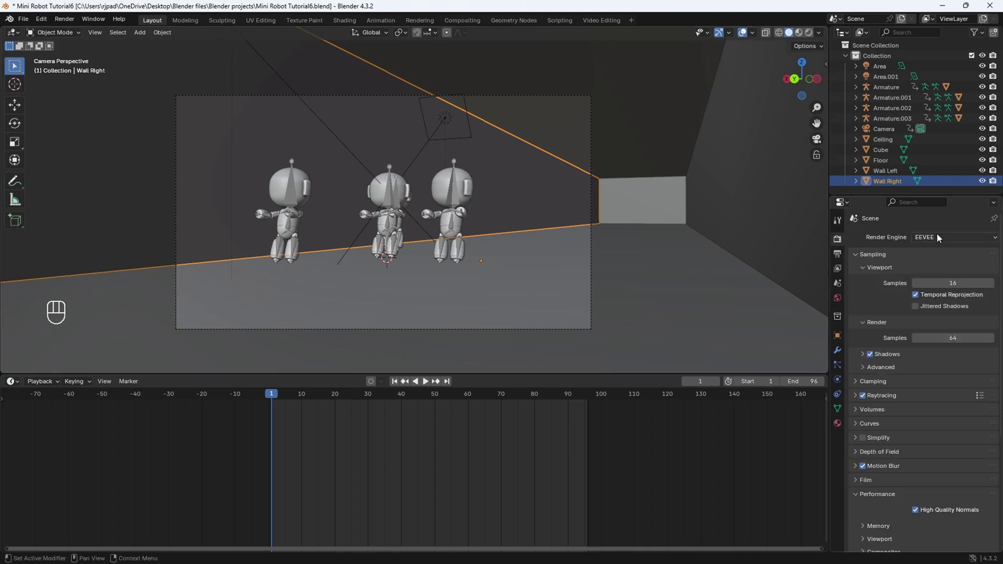
pyautogui.moveTo(939, 242); pyautogui.dragTo(931, 276)
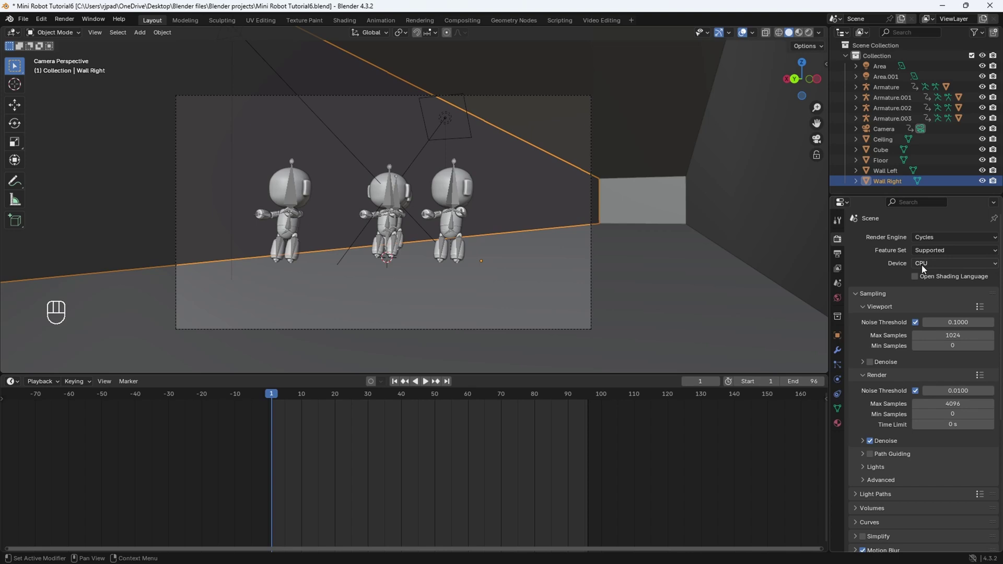
pyautogui.moveTo(932, 268); pyautogui.dragTo(890, 271)
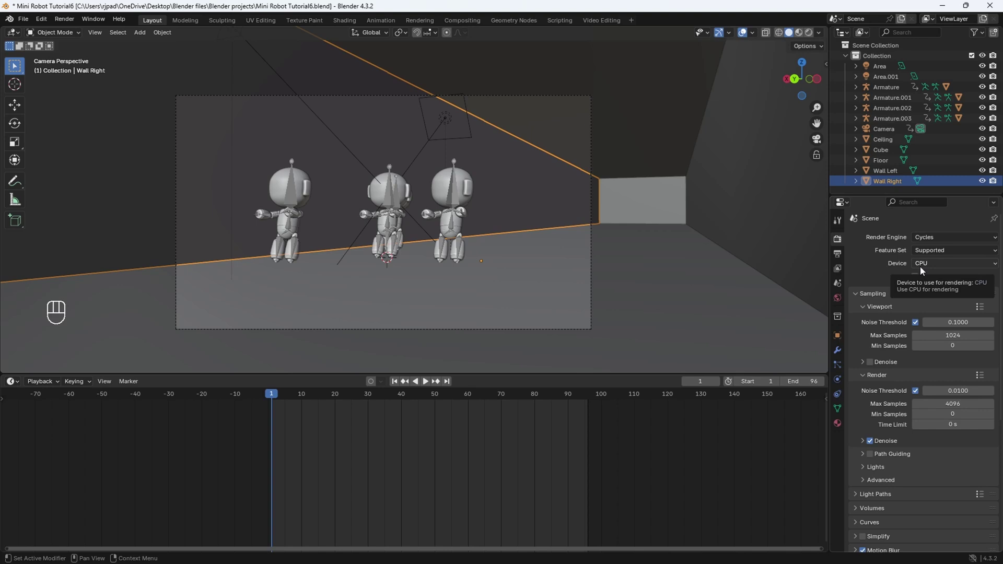
pyautogui.moveTo(925, 270); pyautogui.dragTo(933, 291)
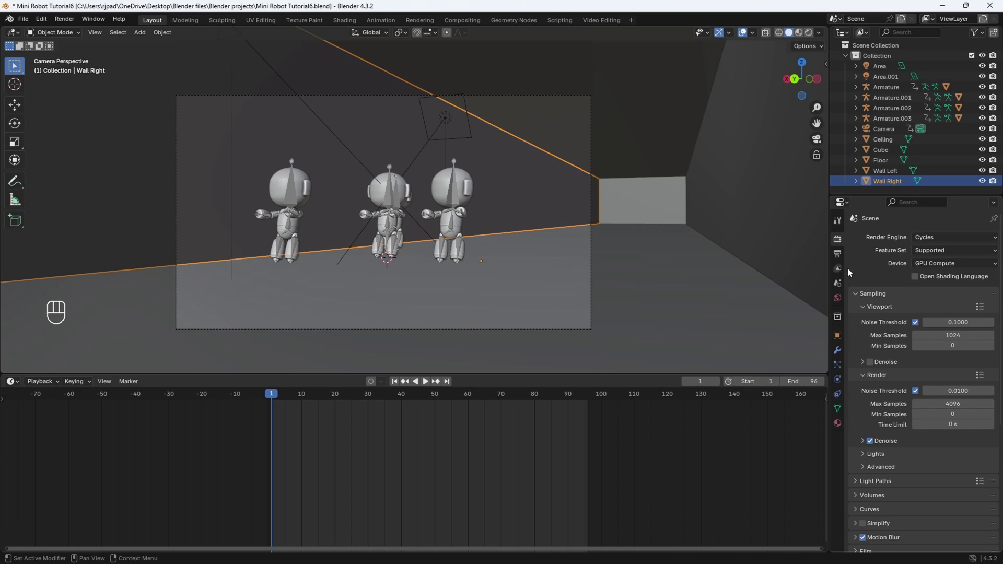
# - Check the Cycles render devices under Edit > Preferences > System (OptiX, RTX 4090)
pyautogui.moveTo(42, 21); pyautogui.dragTo(78, 153)
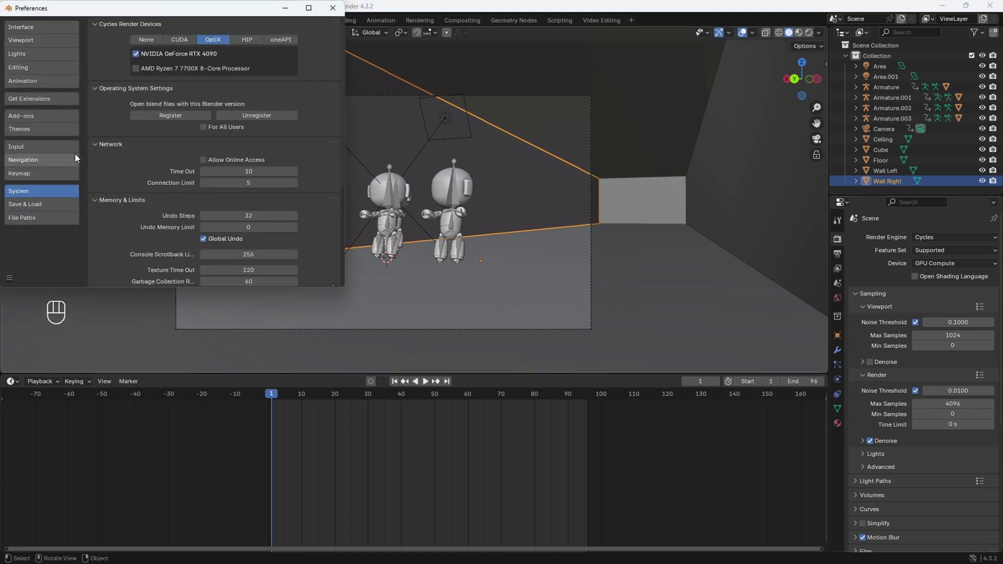
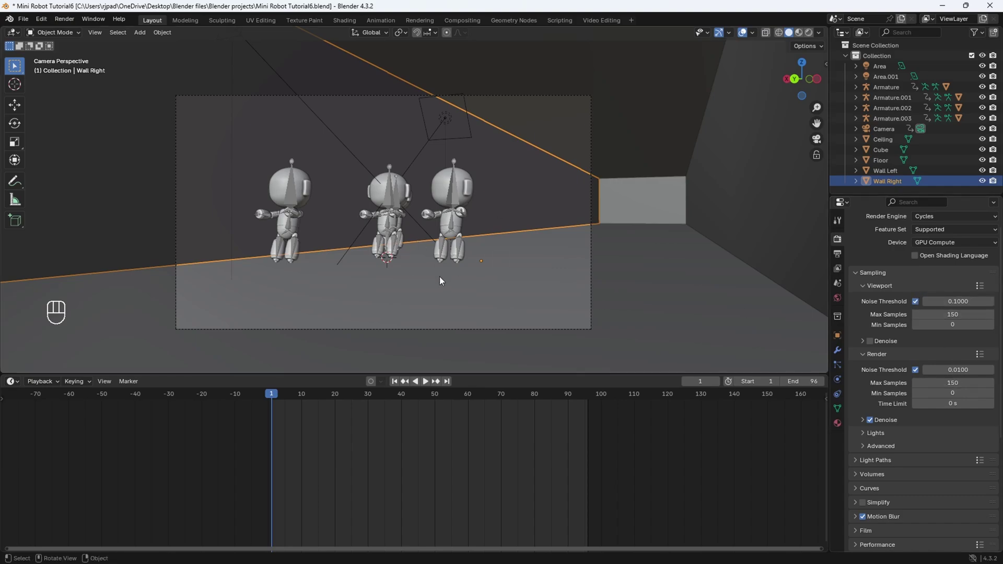
# - Preview the scene in Rendered shading at frame 55 of the animation
pyautogui.press('z')
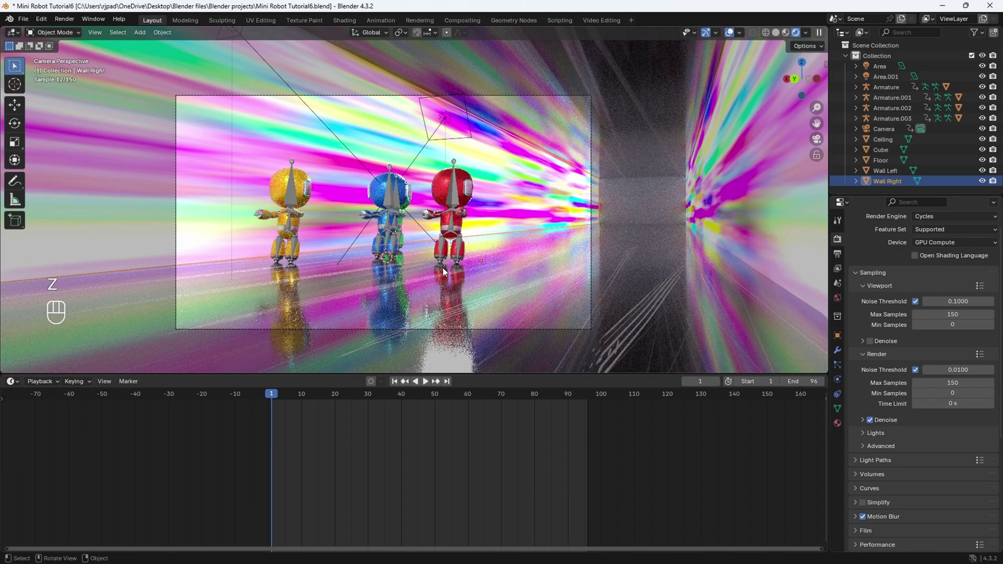
pyautogui.moveTo(330, 394); pyautogui.dragTo(368, 396)
pyautogui.click(378, 397)
pyautogui.click(411, 405)
pyautogui.doubleClick(428, 407)
# - Set Color Management to the AgX view transform with a Medium High Contrast look
pyautogui.click(439, 406)
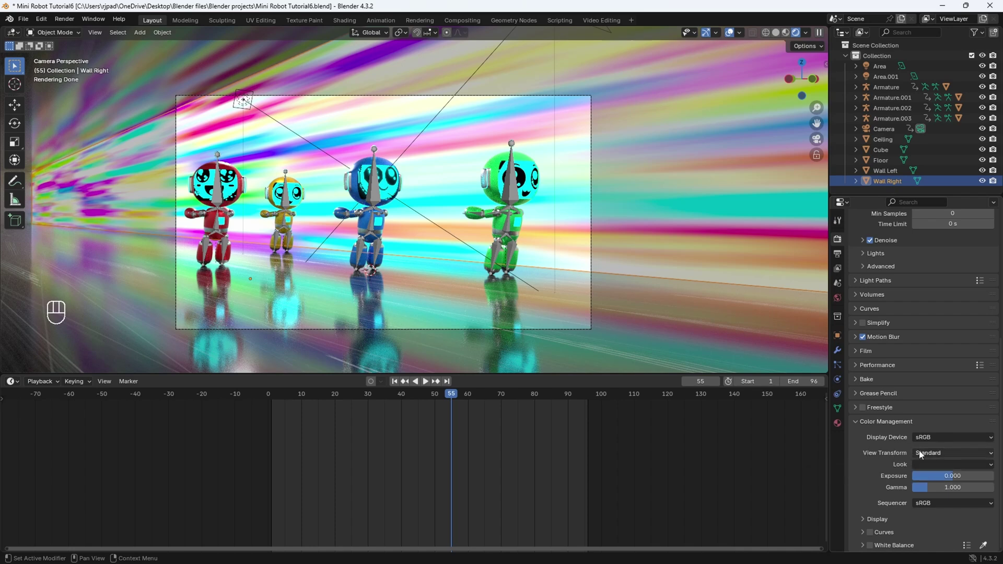
pyautogui.moveTo(939, 454); pyautogui.dragTo(925, 492)
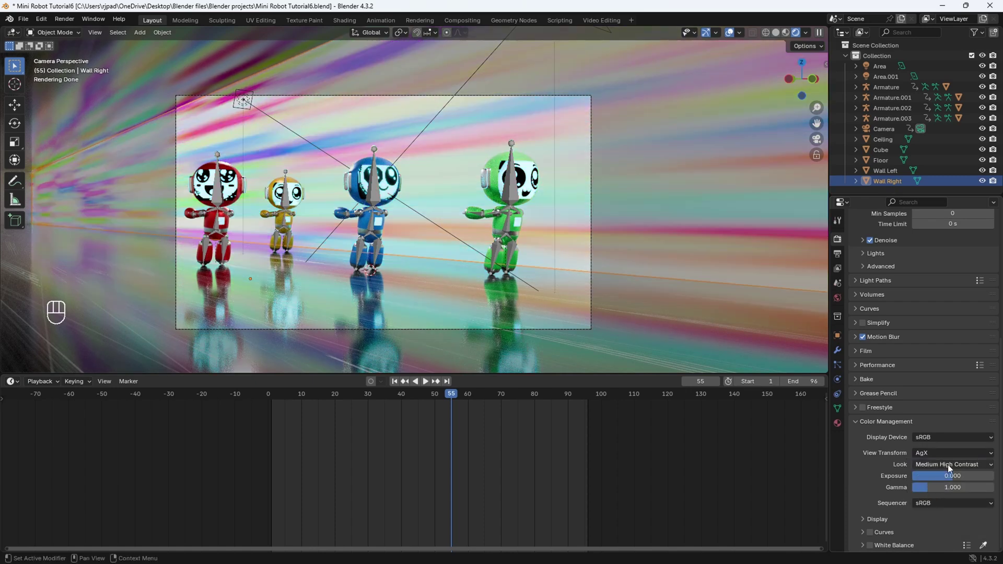
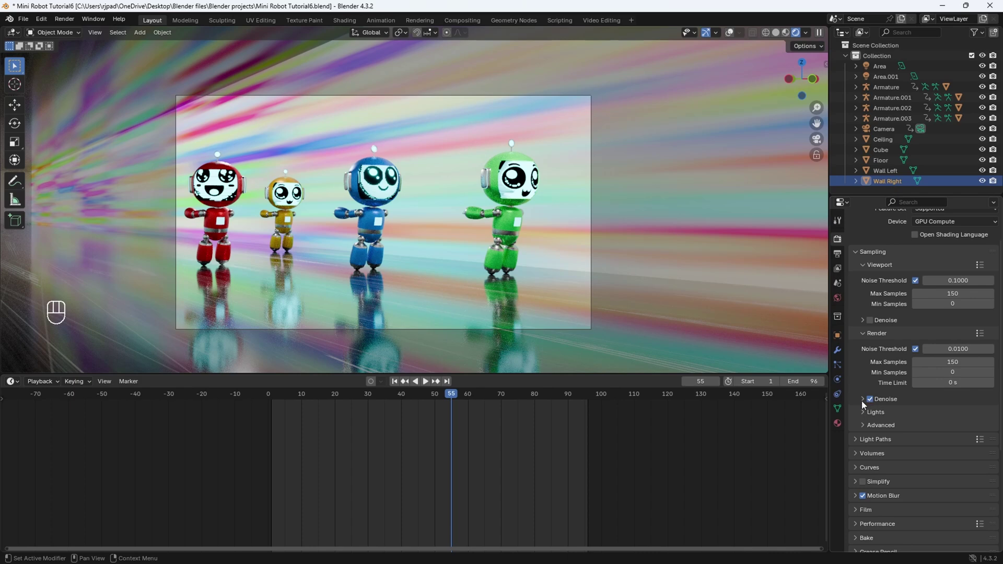
# - Review the OpenImageDenoise settings and toggle Persistent Data under Performance > Final Render
pyautogui.click(865, 402)
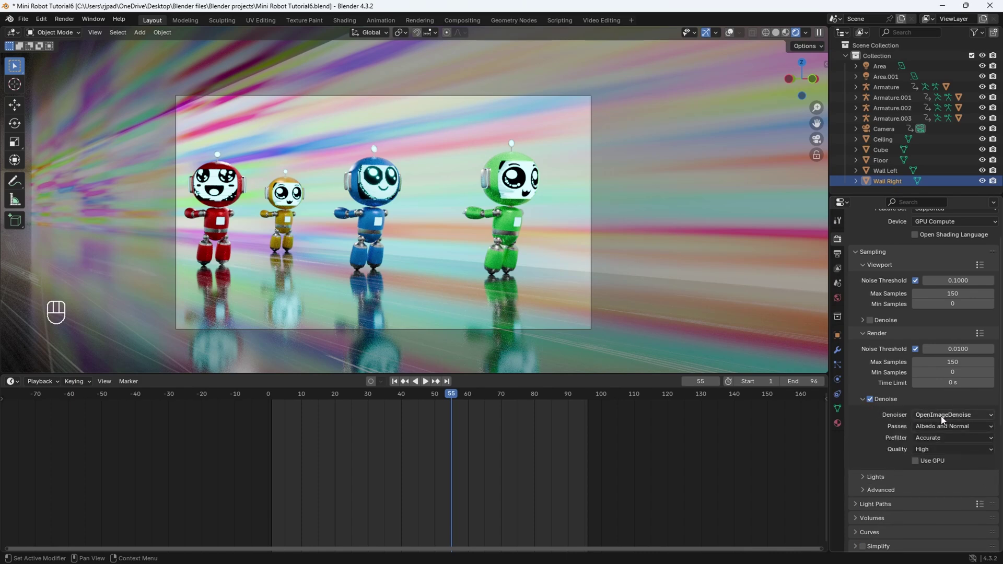
pyautogui.click(945, 419)
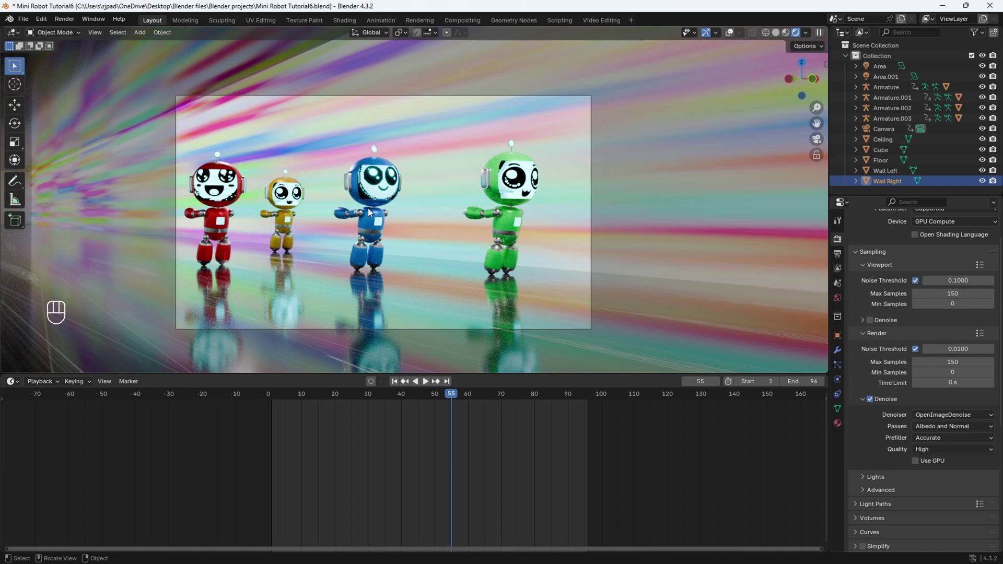
pyautogui.click(870, 384)
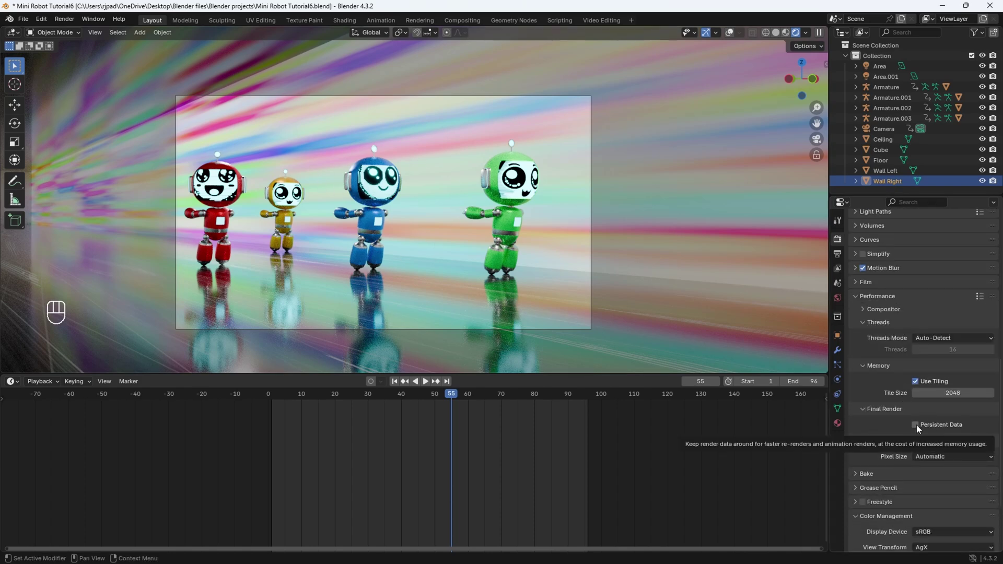
pyautogui.click(861, 300)
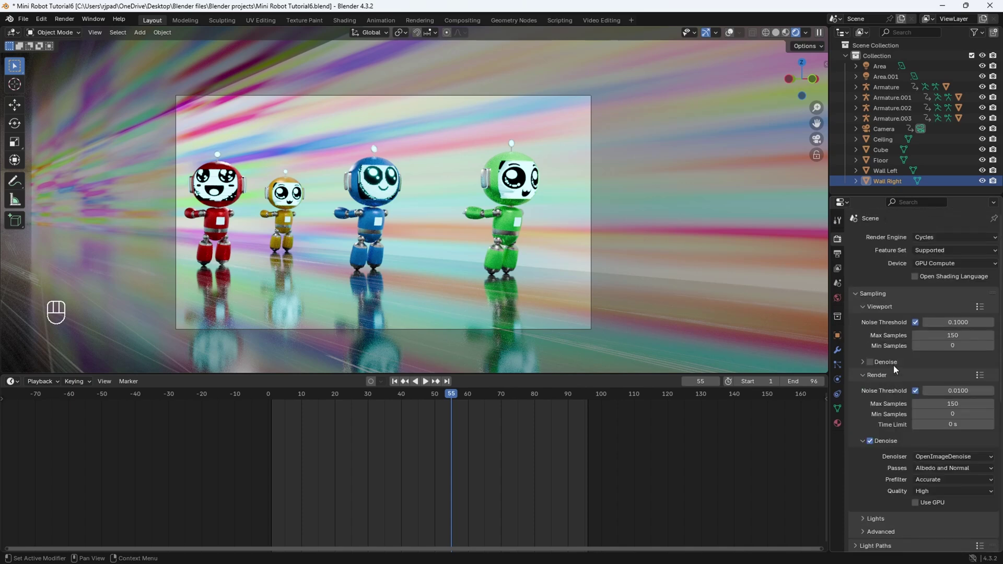
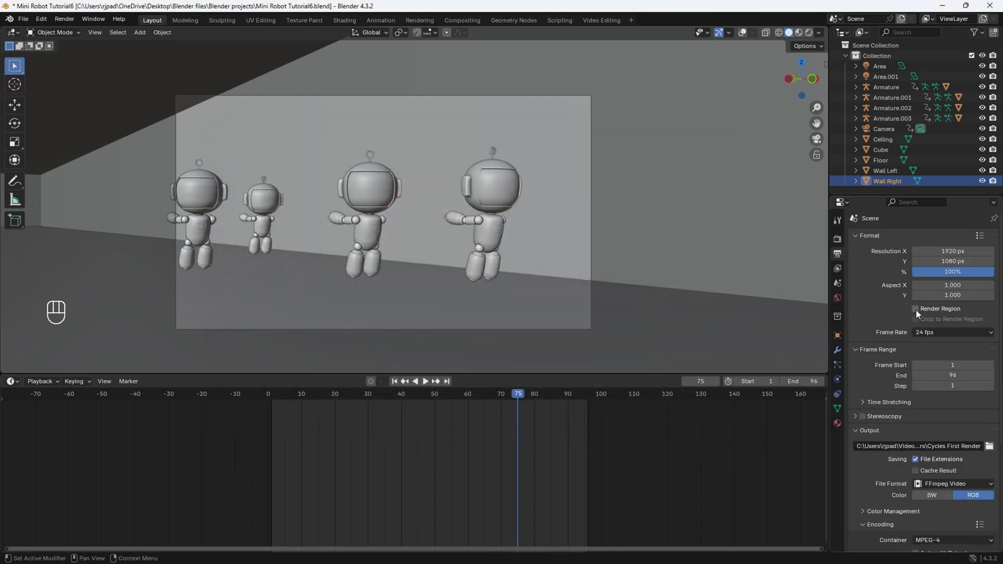
# - Enable Render Region and Crop to Render Region, then preview the camera view in Rendered shading
pyautogui.click(920, 312)
pyautogui.click(921, 321)
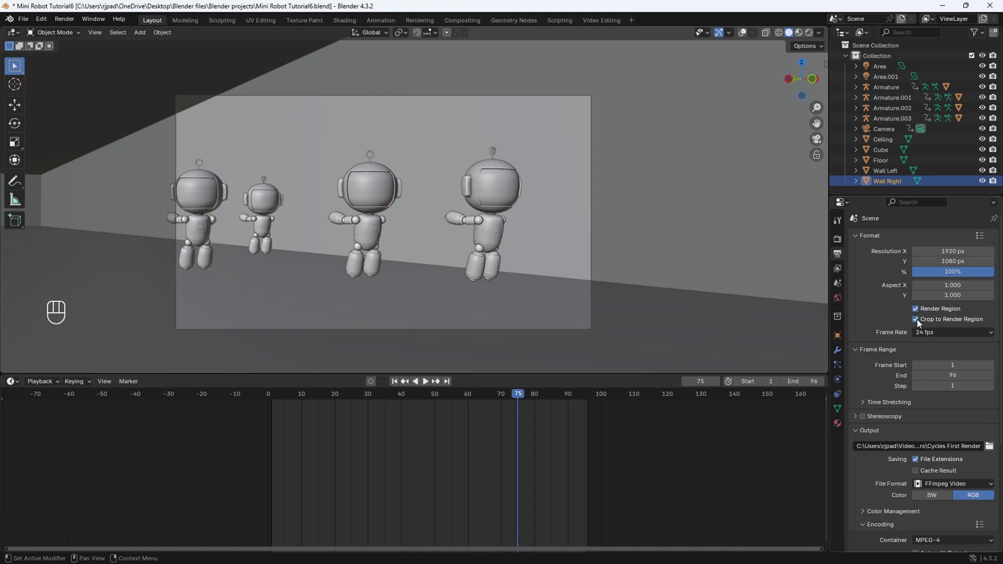
pyautogui.click(746, 35)
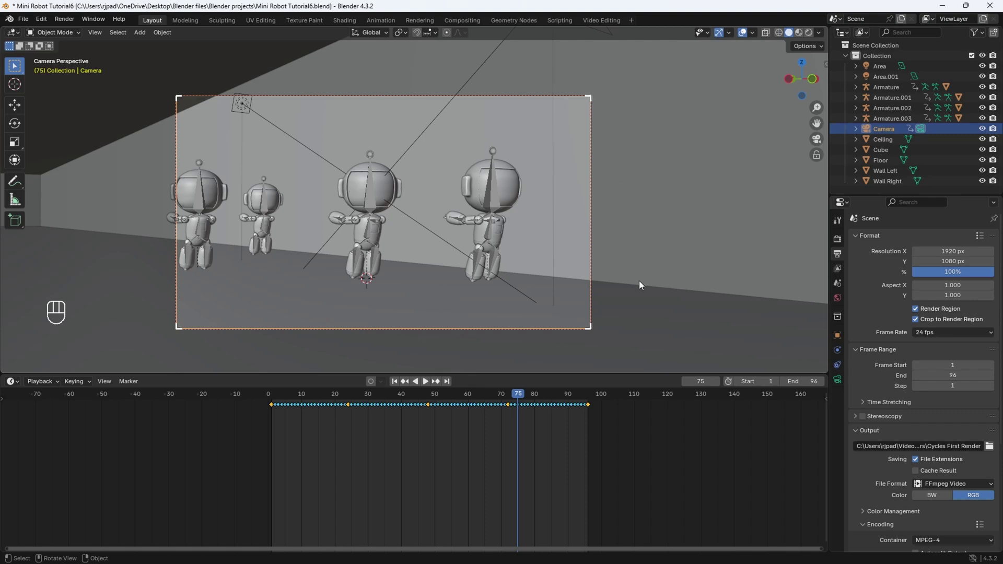
pyautogui.press('z')
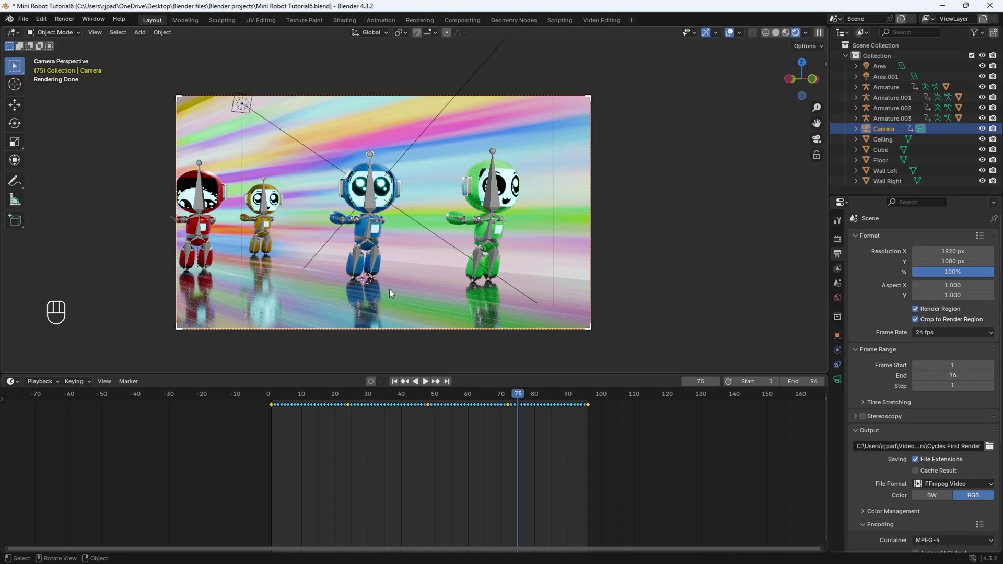
pyautogui.press('z')
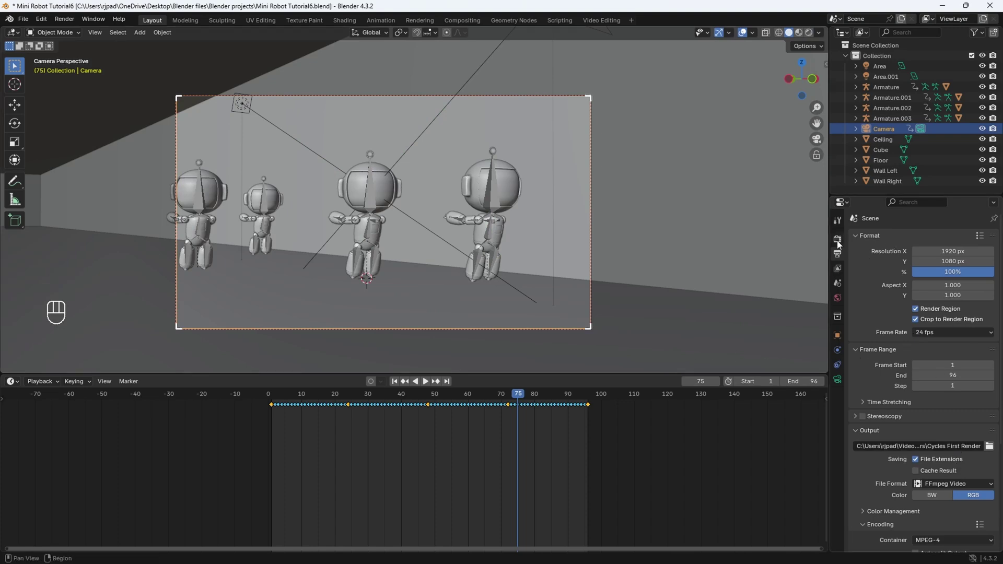
# - Return to the Cycles render settings on GPU Compute ahead of rendering the animation
pyautogui.click(841, 242)
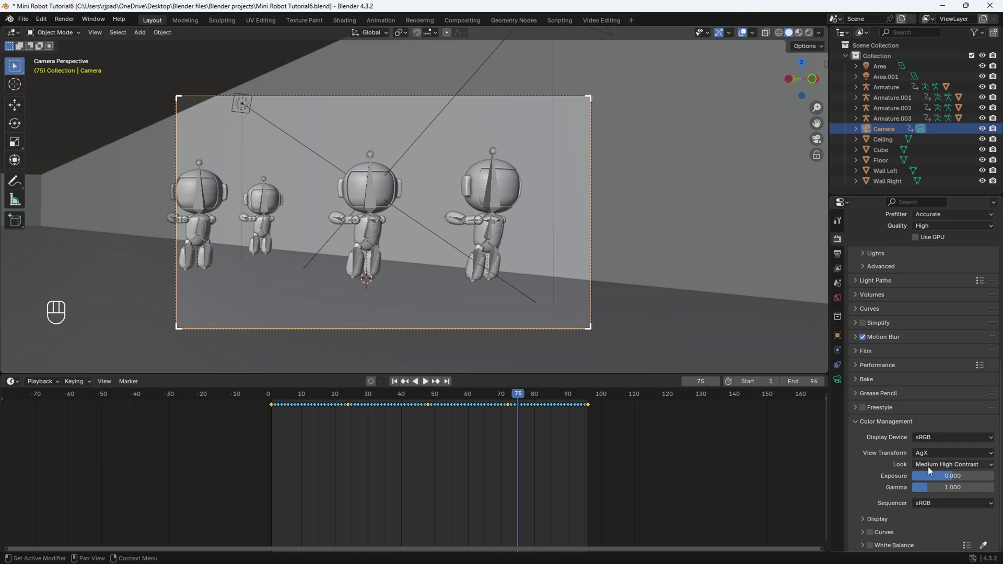
pyautogui.moveTo(929, 468); pyautogui.dragTo(931, 395)
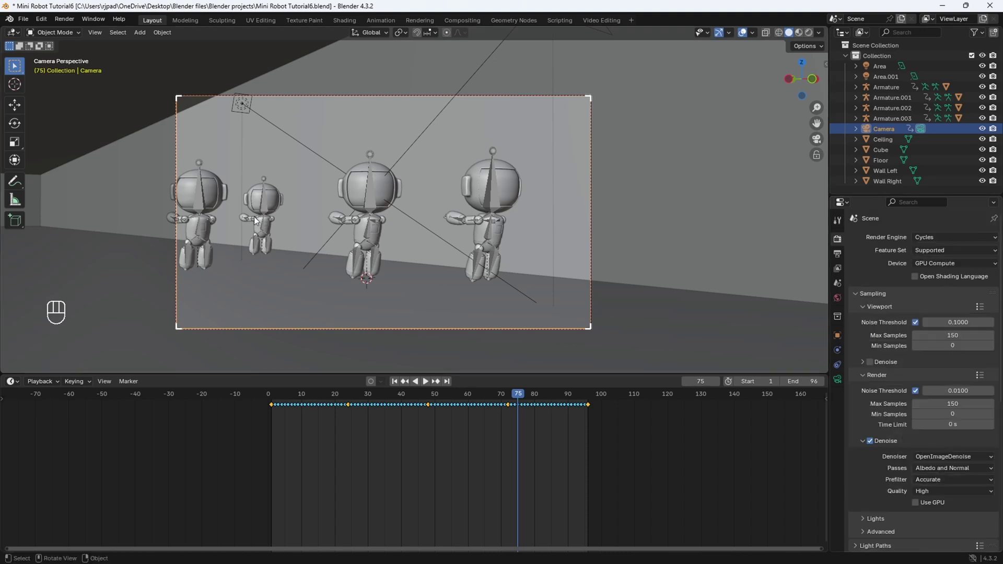